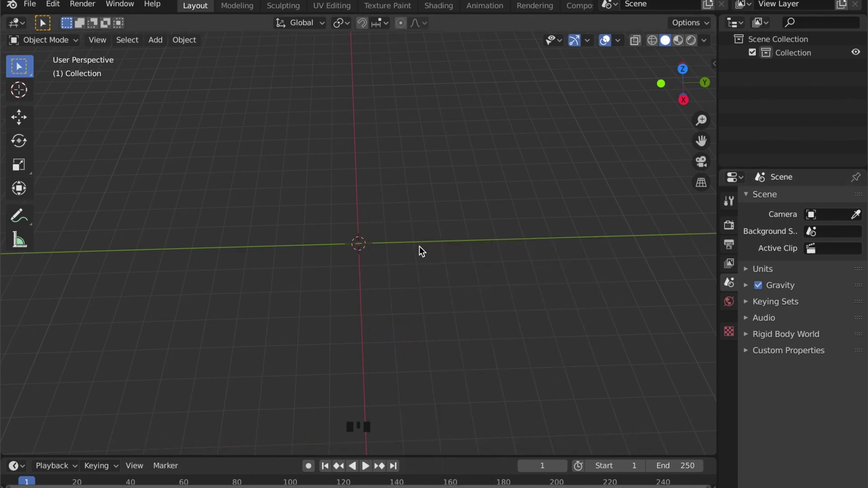
# Add a Mesh > Plane to the empty scene from the Shift+A add menu.
pyautogui.press('shift+a')
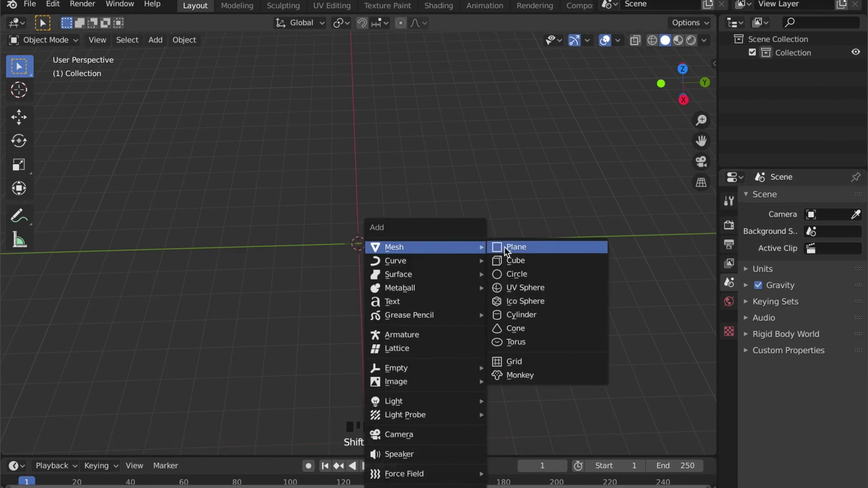
pyautogui.scroll(3)
pyautogui.moveTo(413, 280); pyautogui.dragTo(440, 10)
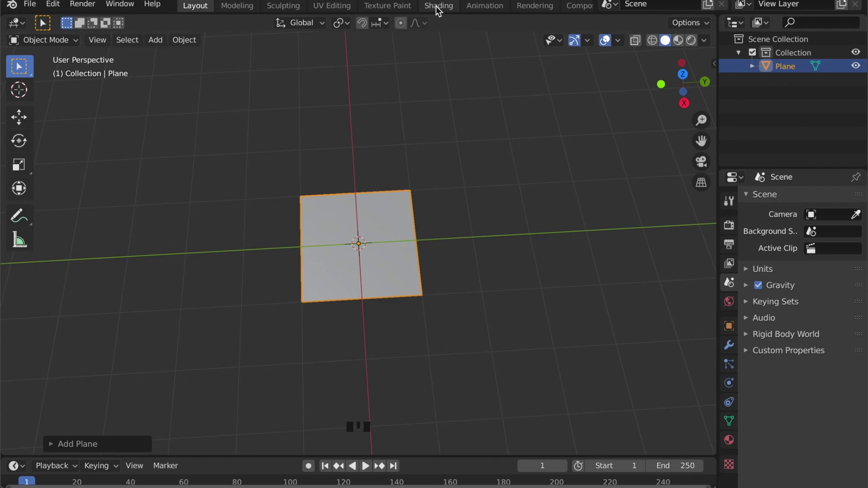
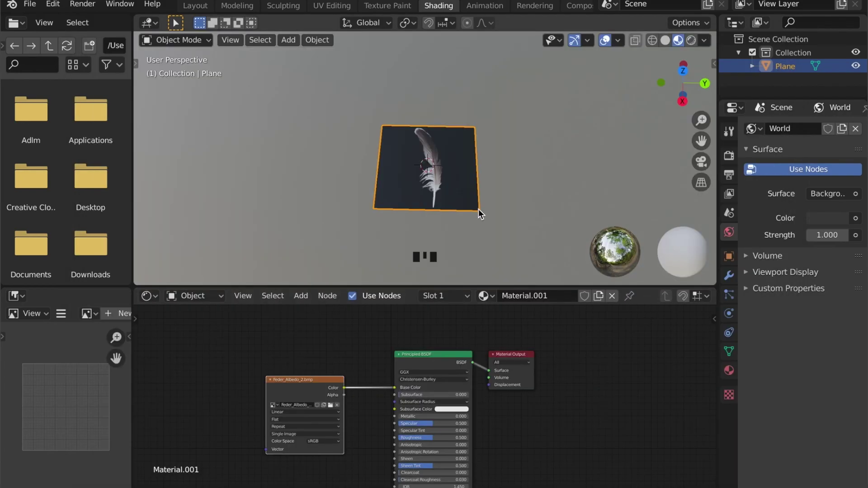
# Frame the feather plane in the Shading view and duplicate a node for Material.001's albedo texture.
pyautogui.scroll(3)
pyautogui.moveTo(461, 266); pyautogui.dragTo(488, 227)
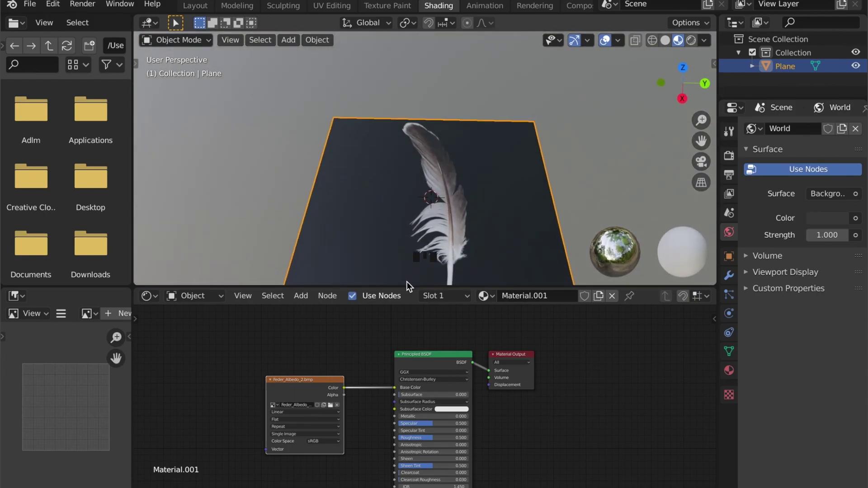
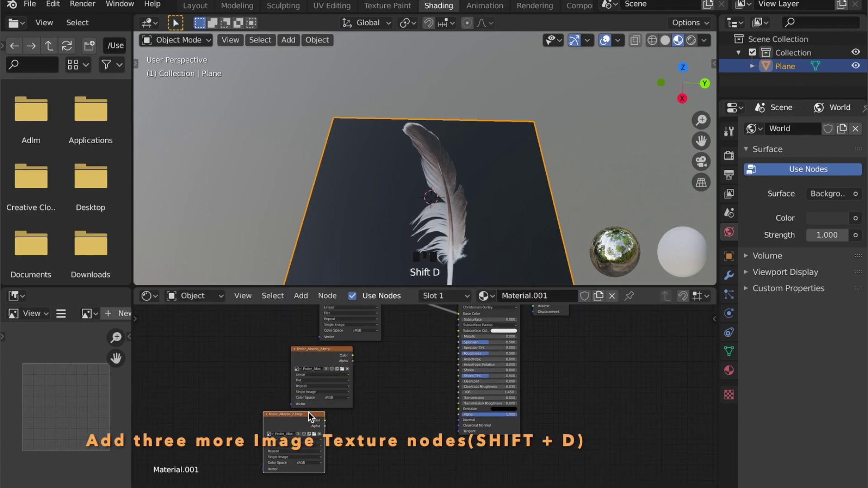
pyautogui.press('shift+d')
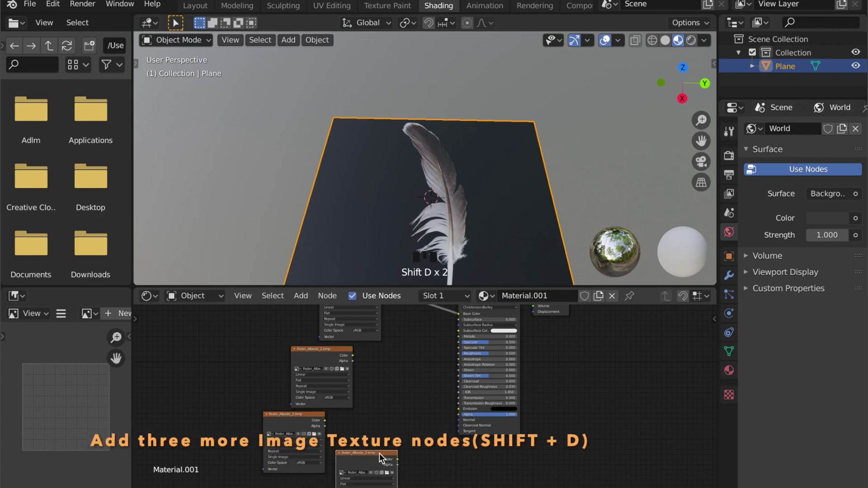
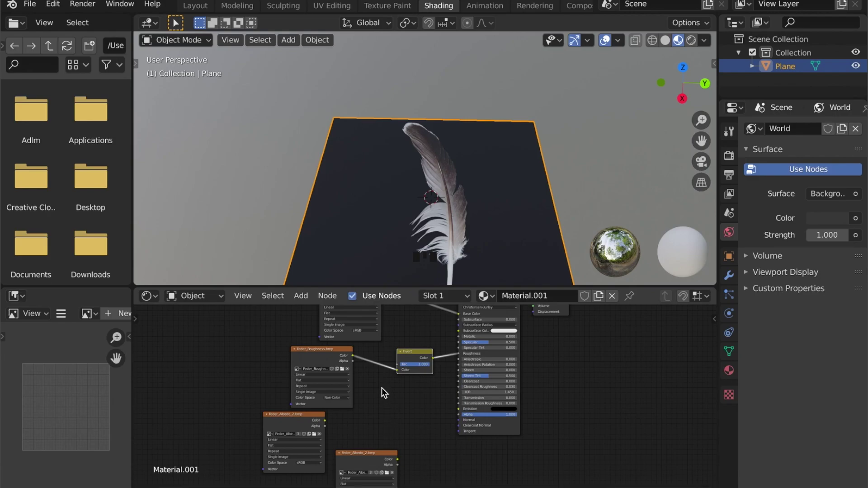
pyautogui.click(299, 354)
pyautogui.click(405, 358)
pyautogui.click(332, 356)
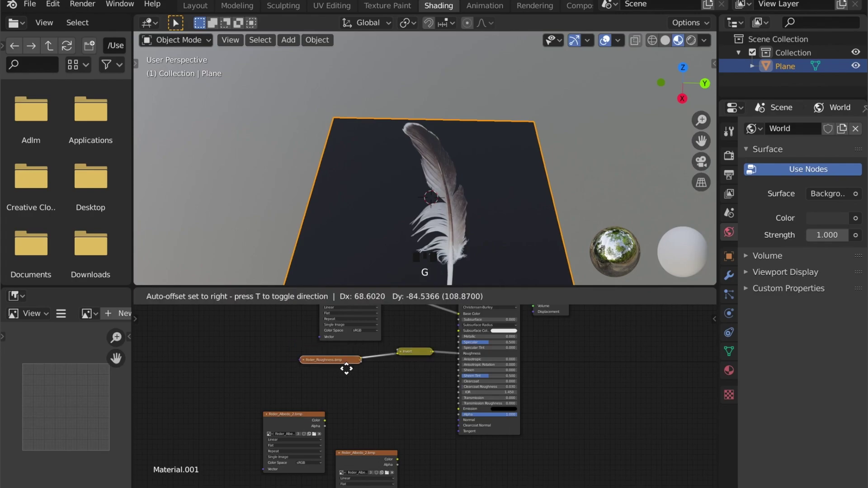
pyautogui.press('g')
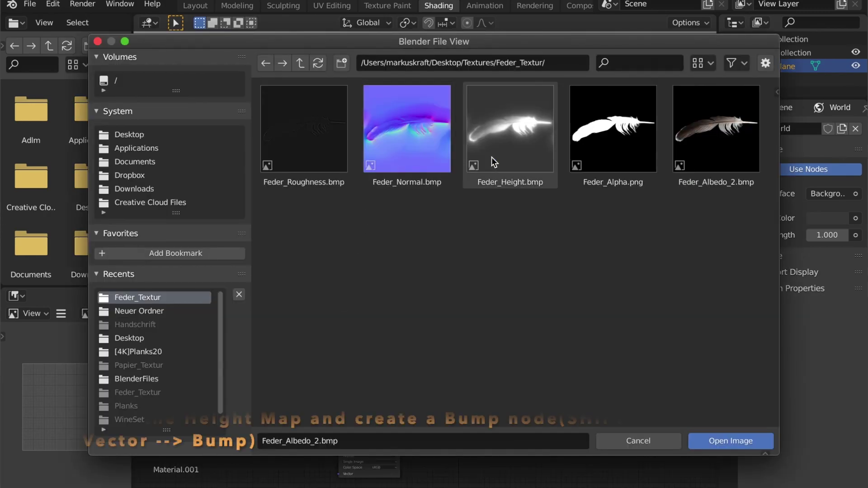
# Load Feder_Height.bmp into an Image Texture node set to Non-Color and arrange it in the node tree.
pyautogui.moveTo(499, 157); pyautogui.dragTo(323, 433)
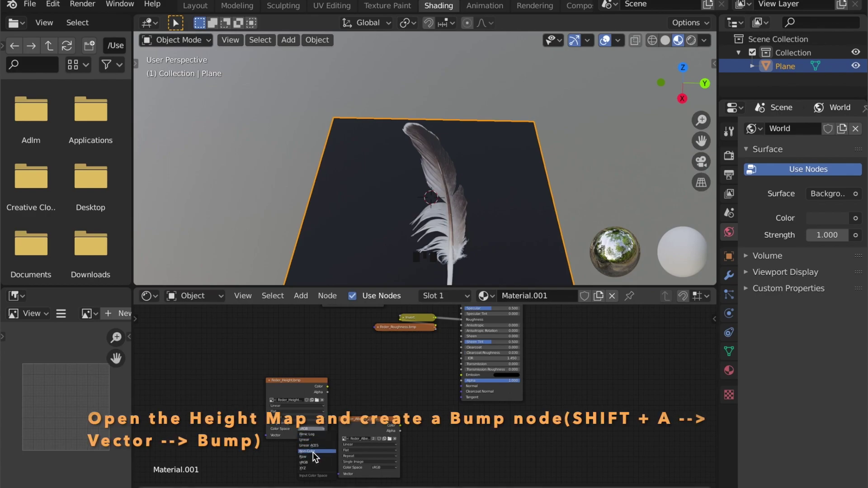
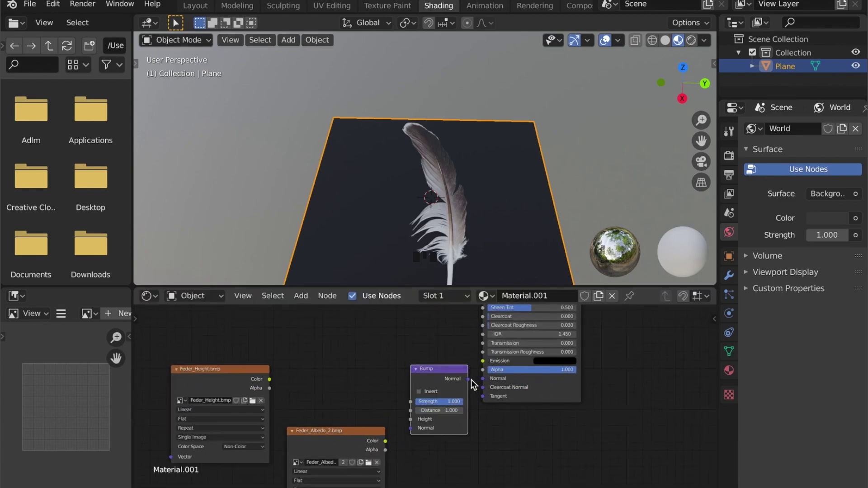
pyautogui.click(488, 384)
pyautogui.scroll(-3)
pyautogui.click(324, 387)
pyautogui.press('g')
pyautogui.click(381, 421)
pyautogui.press('g')
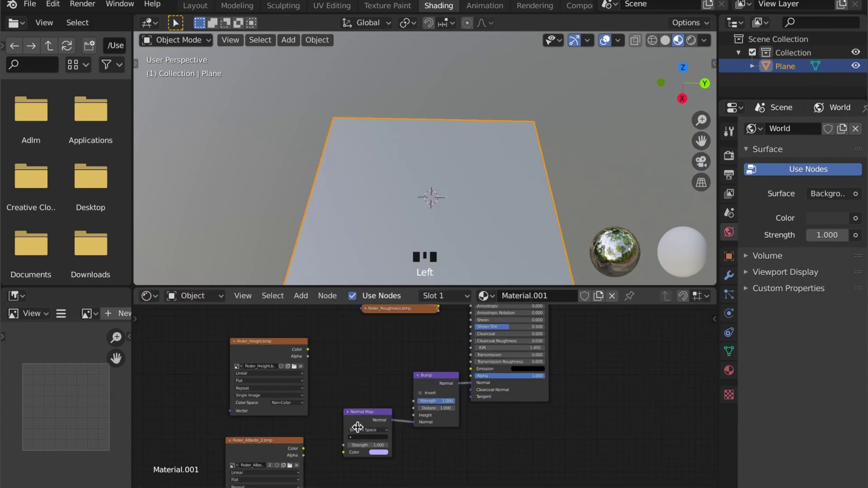
# Add a Bump node, wire the height texture in, and add another image node ready to load the normal map.
pyautogui.click(320, 425)
pyautogui.middleClick(359, 388)
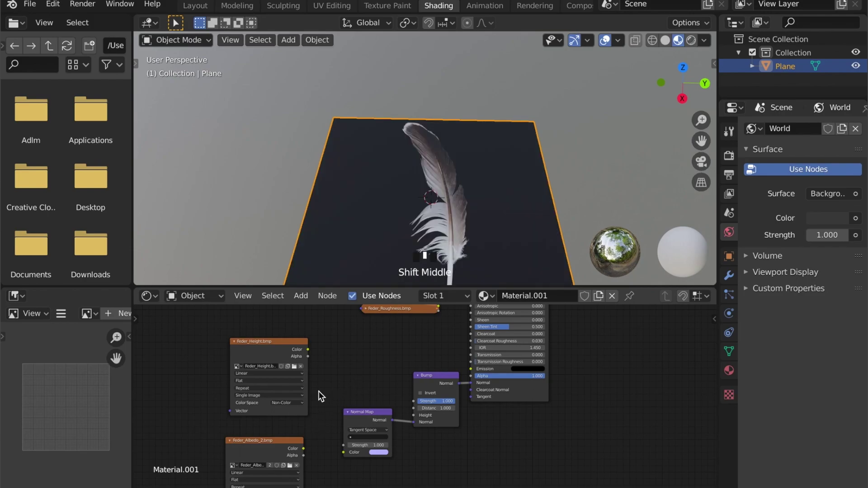
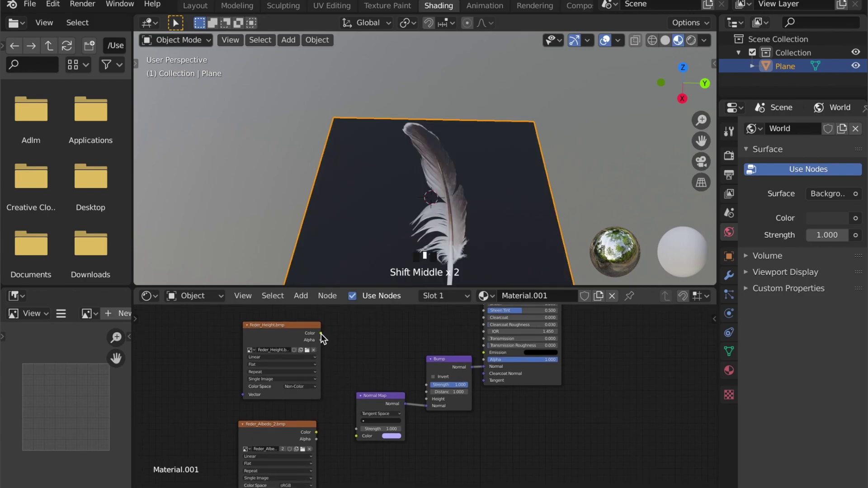
pyautogui.moveTo(405, 377); pyautogui.dragTo(425, 402)
pyautogui.click(429, 403)
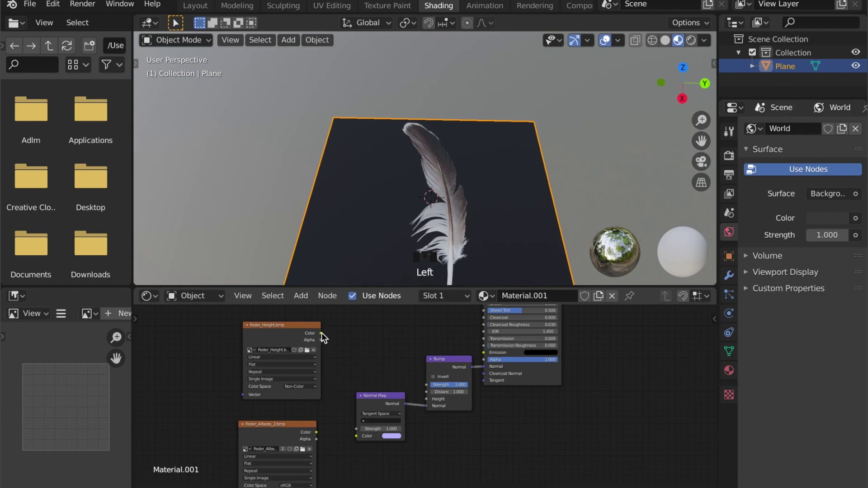
pyautogui.click(433, 400)
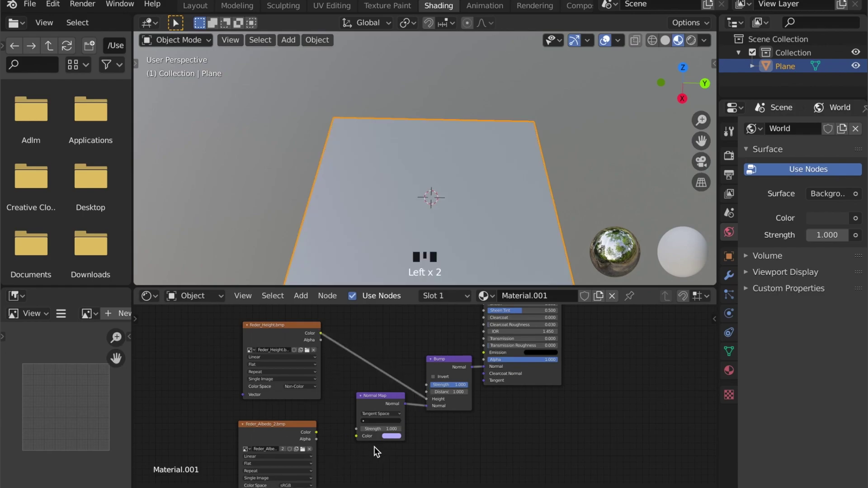
pyautogui.moveTo(299, 461); pyautogui.dragTo(307, 453)
pyautogui.click(307, 453)
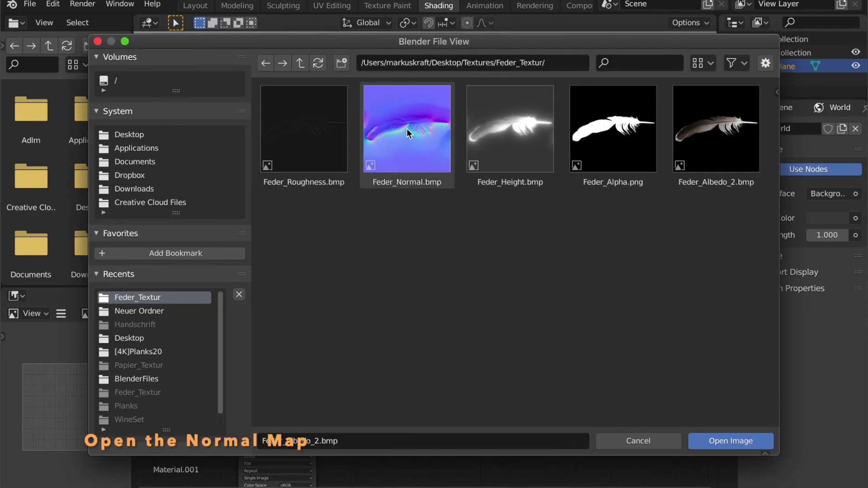
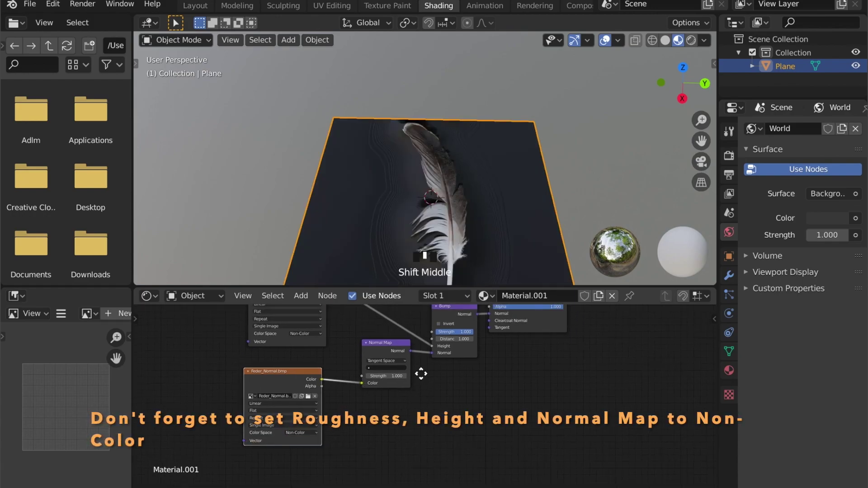
# Arrange the normal map and inverted Feder_Roughness.bmp nodes while checking the textured plane in the viewport.
pyautogui.middleClick(368, 188)
pyautogui.scroll(3)
pyautogui.moveTo(496, 223); pyautogui.dragTo(425, 156)
pyautogui.scroll(3)
pyautogui.moveTo(423, 164); pyautogui.dragTo(449, 199)
pyautogui.scroll(-3)
pyautogui.moveTo(432, 232); pyautogui.dragTo(447, 416)
pyautogui.scroll(-3)
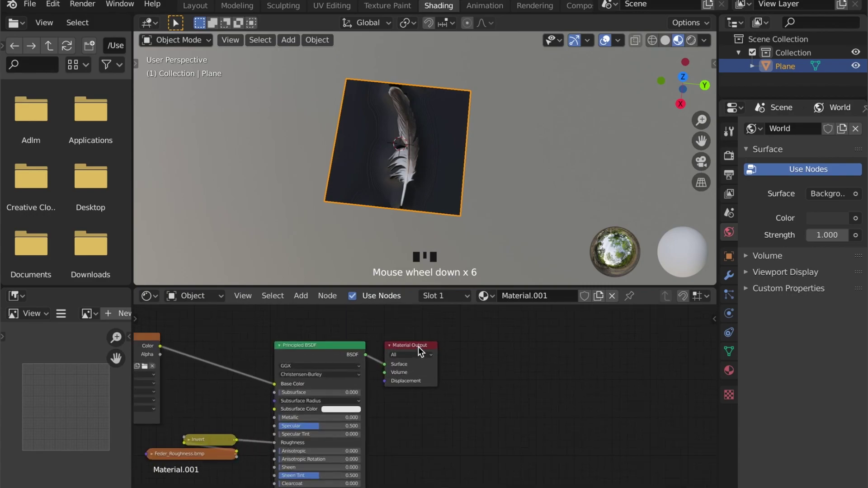
# Duplicate an Image Texture node for the alpha map and position it in the node tree.
pyautogui.click(422, 351)
pyautogui.press('g')
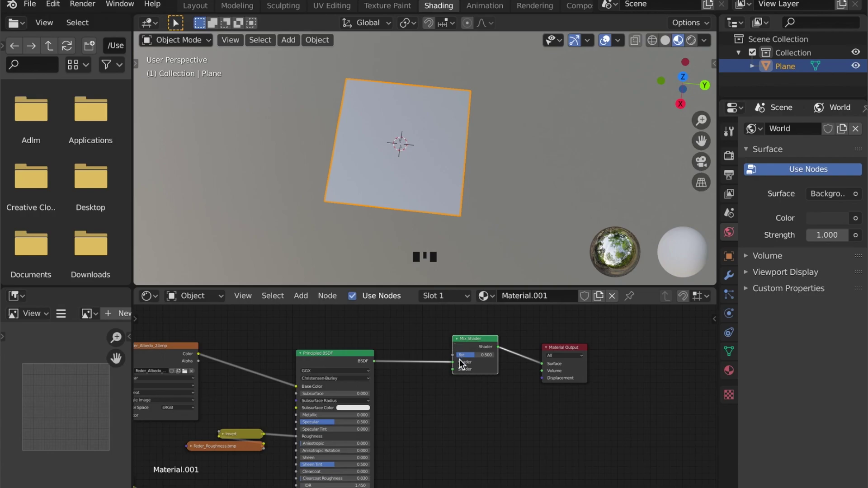
pyautogui.click(456, 376)
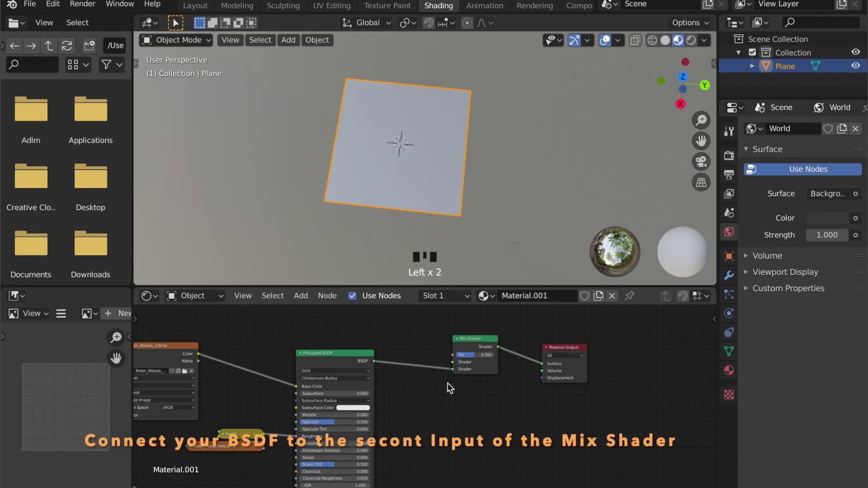
pyautogui.scroll(-3)
pyautogui.click(276, 369)
pyautogui.press('shift+d')
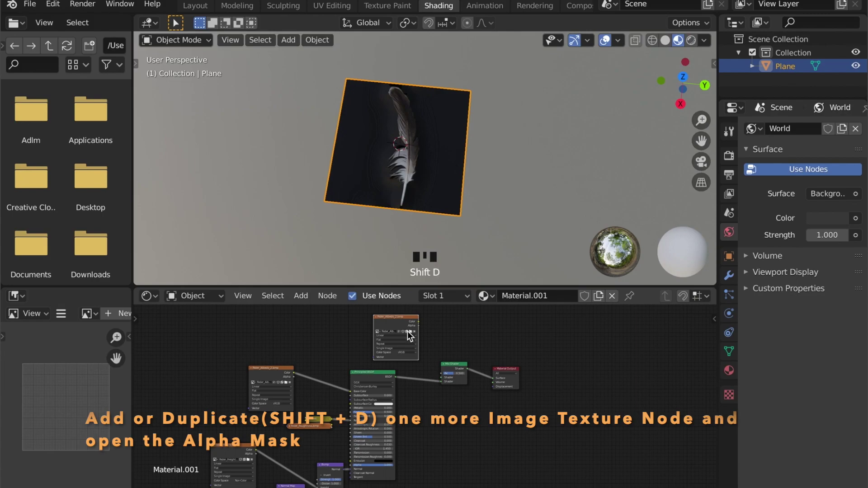
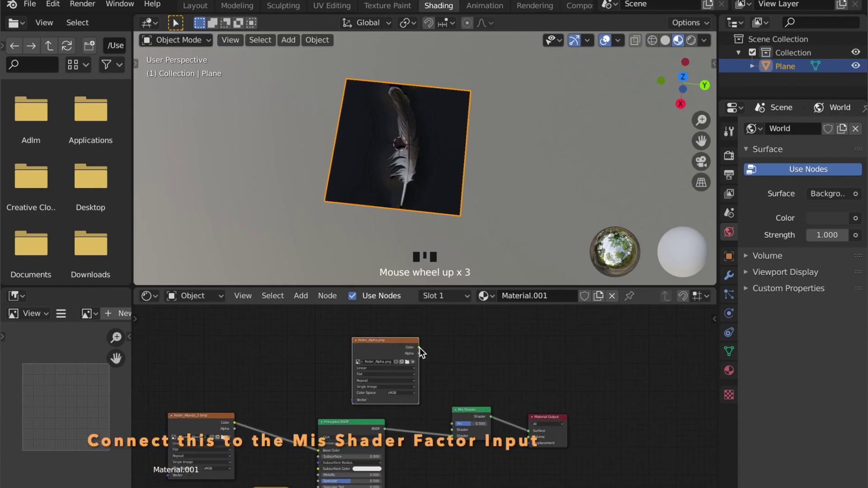
# Mix a Transparent shader with the Principled shader using the alpha image as Fac, then go to material settings.
pyautogui.moveTo(451, 421); pyautogui.dragTo(414, 341)
pyautogui.press('g')
pyautogui.click(407, 345)
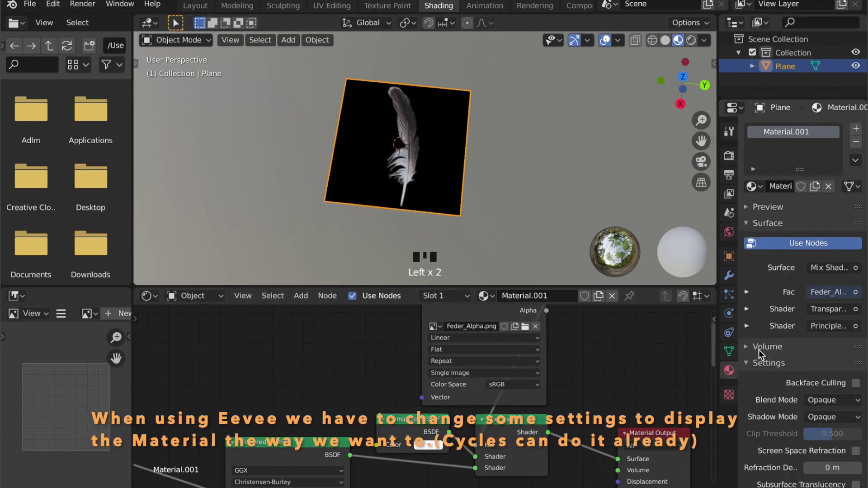
# Set the feather material's Blend Mode to Alpha Blend with Alpha Clip shadows.
pyautogui.scroll(-3)
pyautogui.scroll(-3)
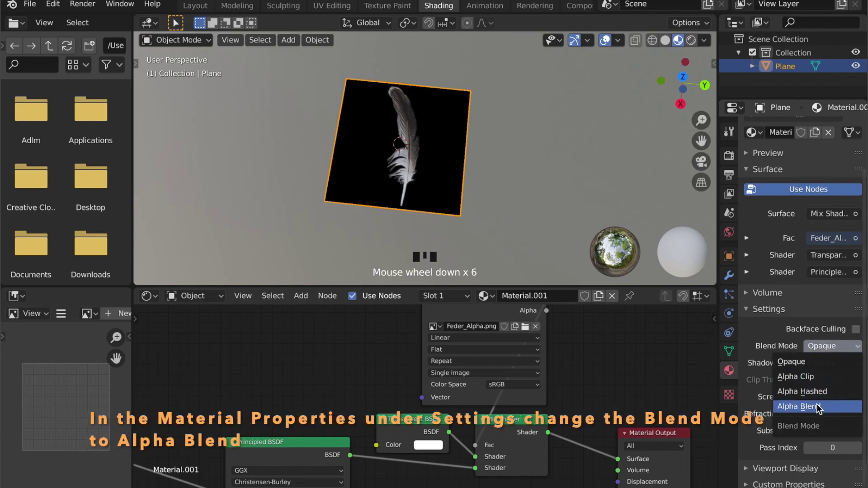
pyautogui.click(819, 400)
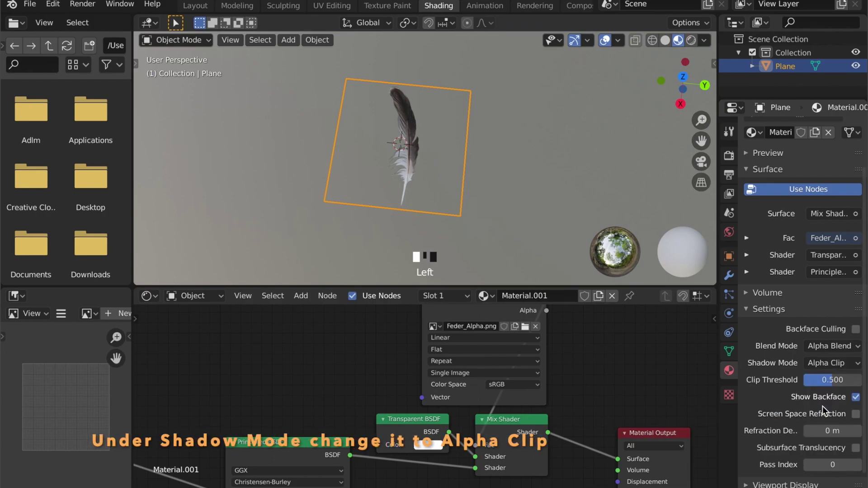
# Enable Screen Space Reflections with Refraction in Render Properties and Screen Space Refraction on the material.
pyautogui.click(599, 274)
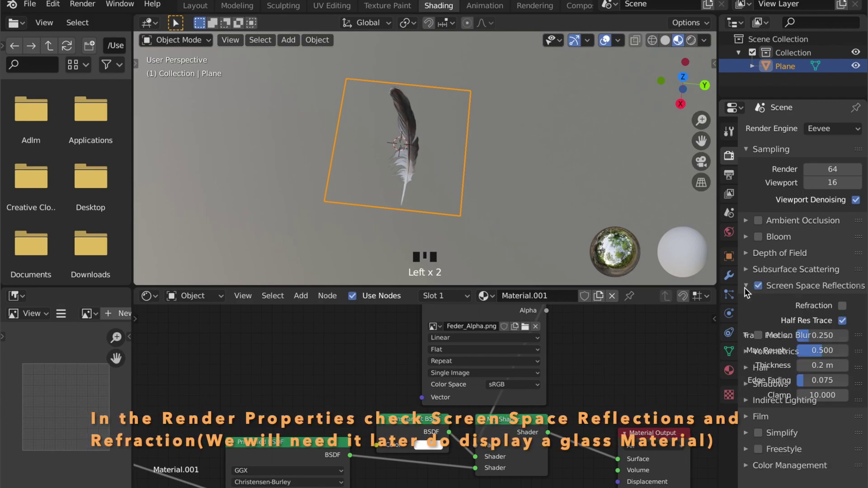
pyautogui.click(847, 309)
pyautogui.moveTo(847, 310); pyautogui.dragTo(754, 361)
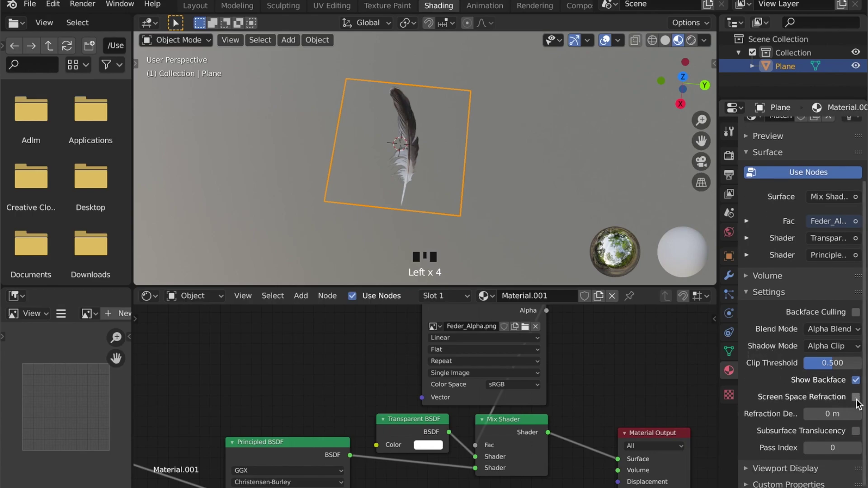
pyautogui.click(862, 405)
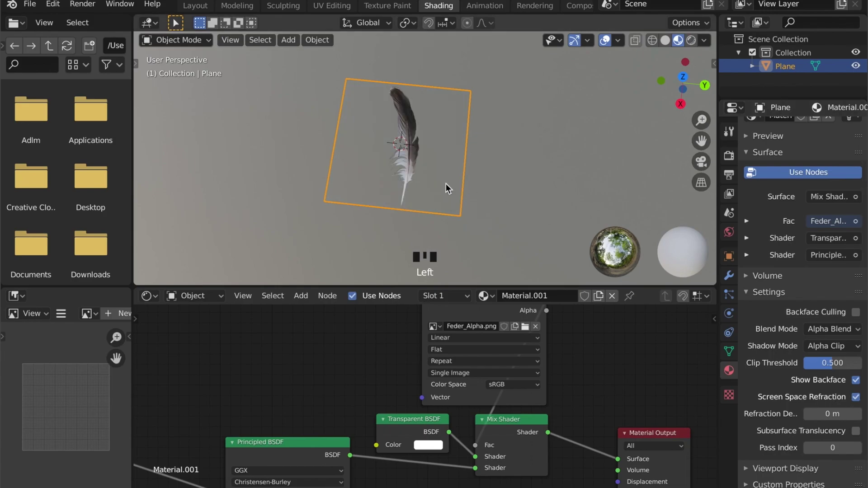
# Orbit and zoom the viewport to review the see-through feather.
pyautogui.scroll(-3)
pyautogui.moveTo(477, 230); pyautogui.dragTo(468, 184)
pyautogui.scroll(3)
pyautogui.moveTo(512, 177); pyautogui.dragTo(518, 169)
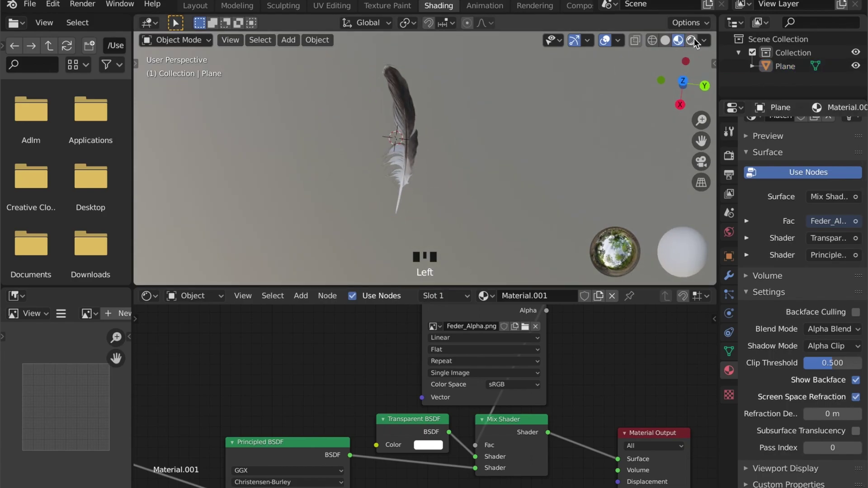
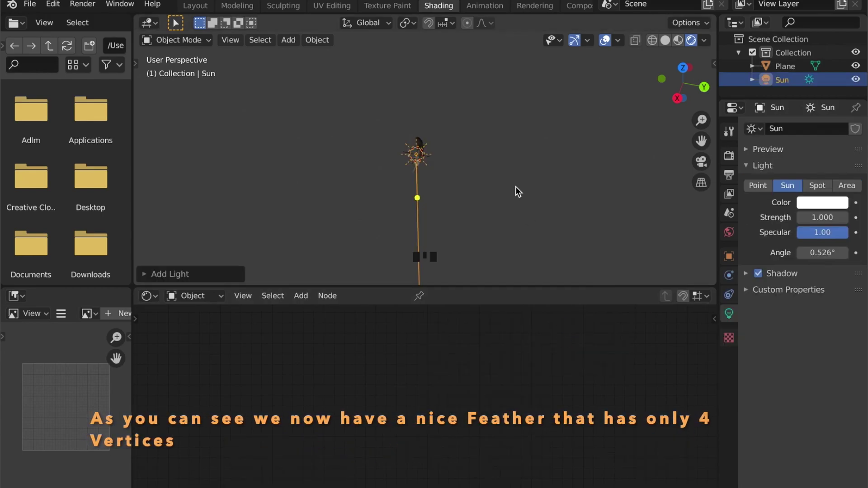
# Raise the Sun along Z, tint it pale yellow at strength 1.5, and switch to the Modeling workspace.
pyautogui.press('g')
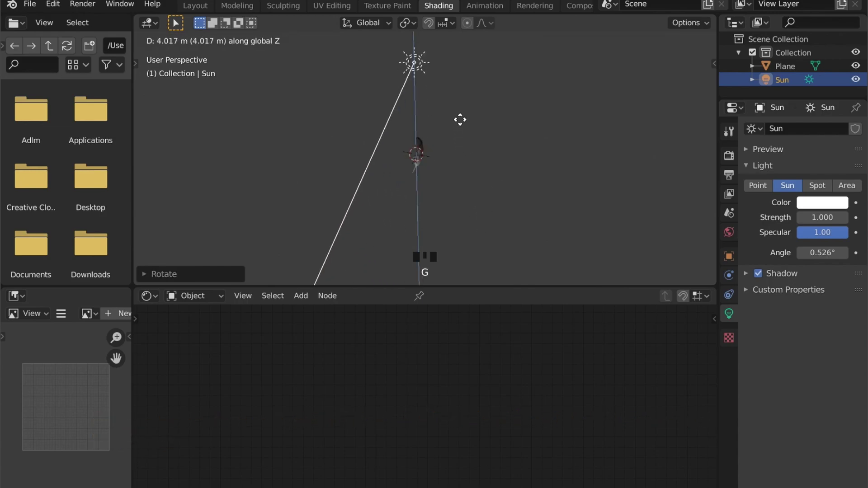
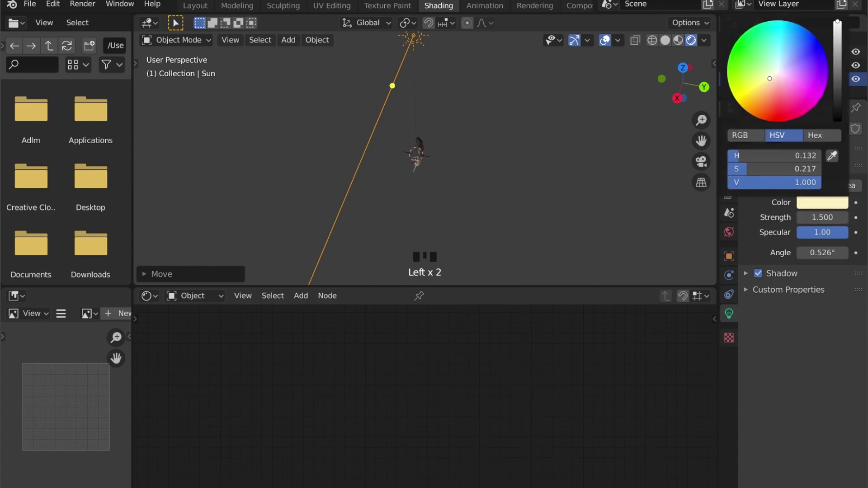
pyautogui.moveTo(494, 181); pyautogui.dragTo(444, 190)
pyautogui.scroll(3)
pyautogui.moveTo(437, 170); pyautogui.dragTo(425, 275)
pyautogui.scroll(3)
pyautogui.click(446, 292)
# Add a cylinder rotated 90° on Y, shrink it, and move it to the quill tip.
pyautogui.press('shift+a')
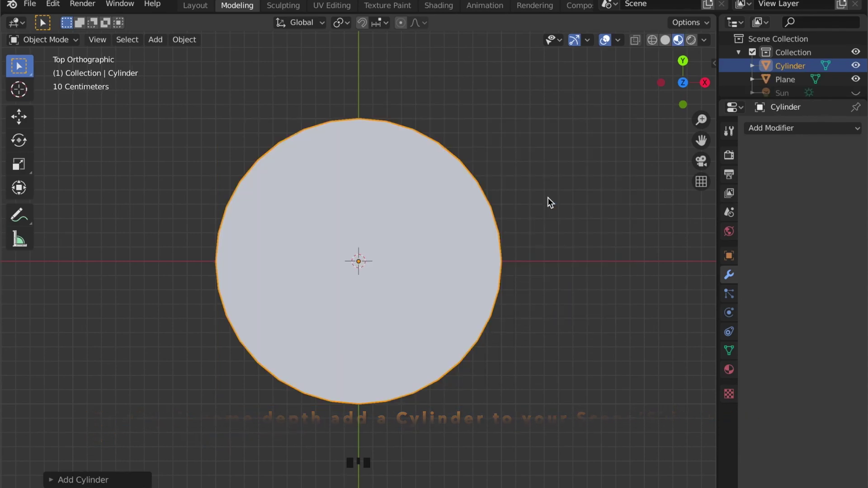
pyautogui.press('r')
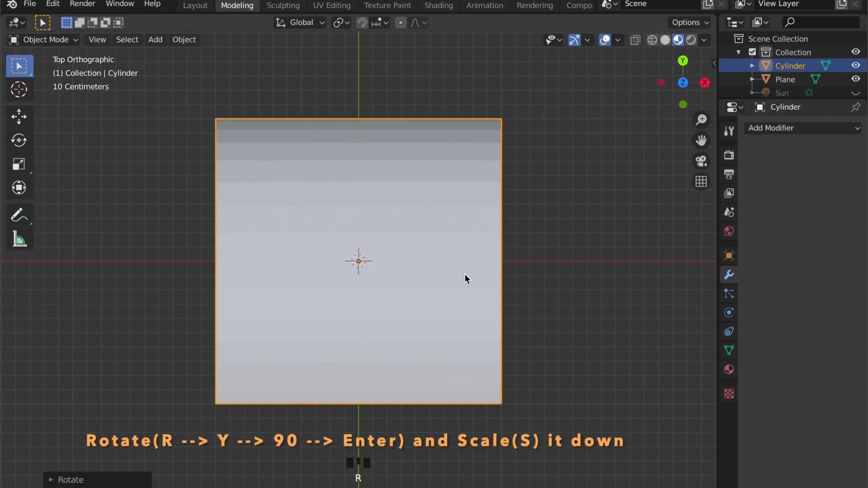
pyautogui.press('s')
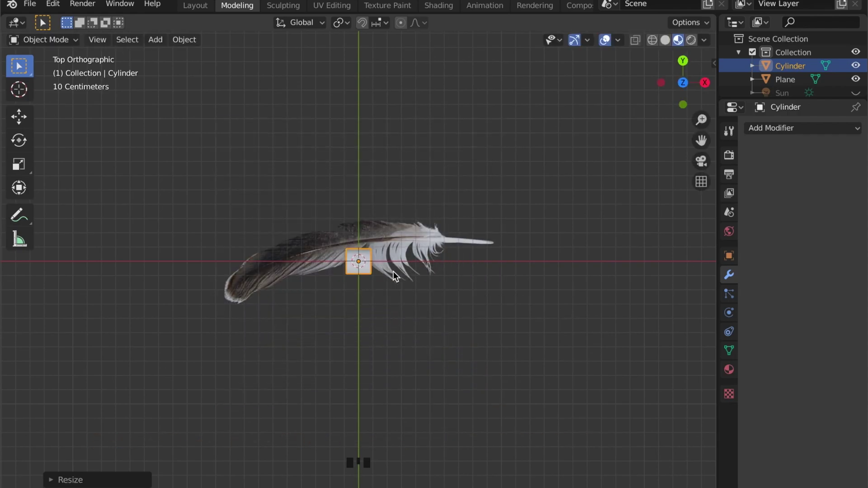
pyautogui.scroll(3)
pyautogui.press('s')
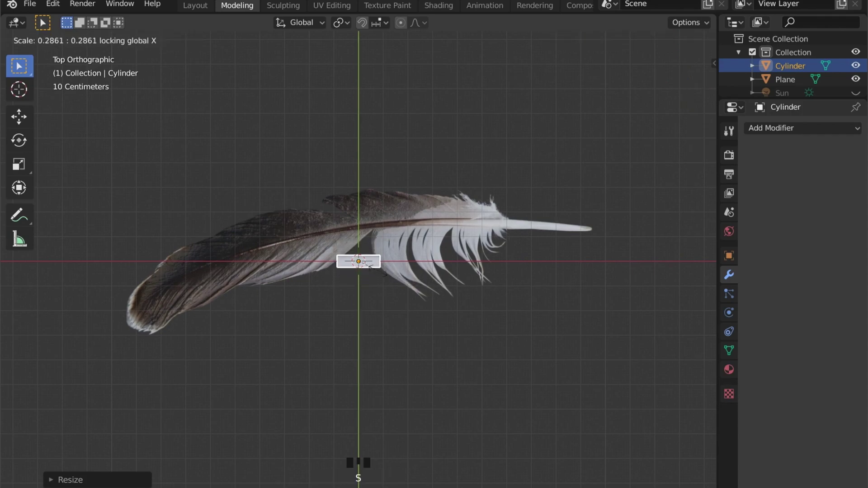
pyautogui.press('g')
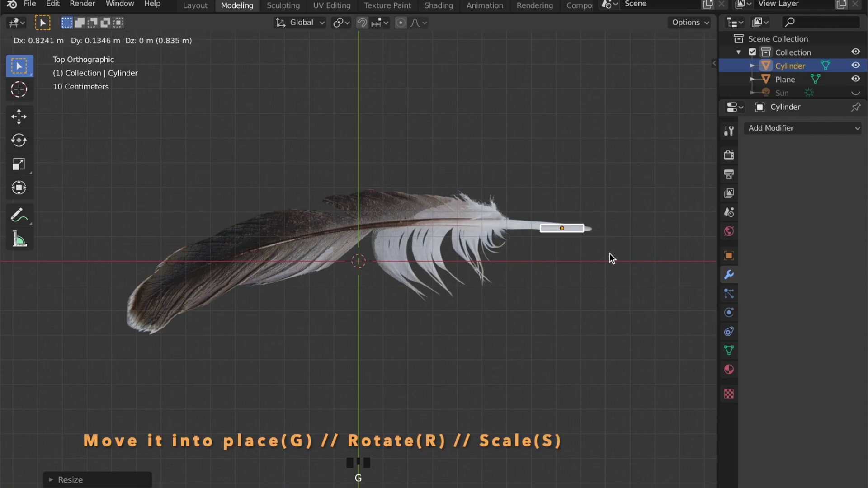
pyautogui.moveTo(462, 258); pyautogui.dragTo(450, 250)
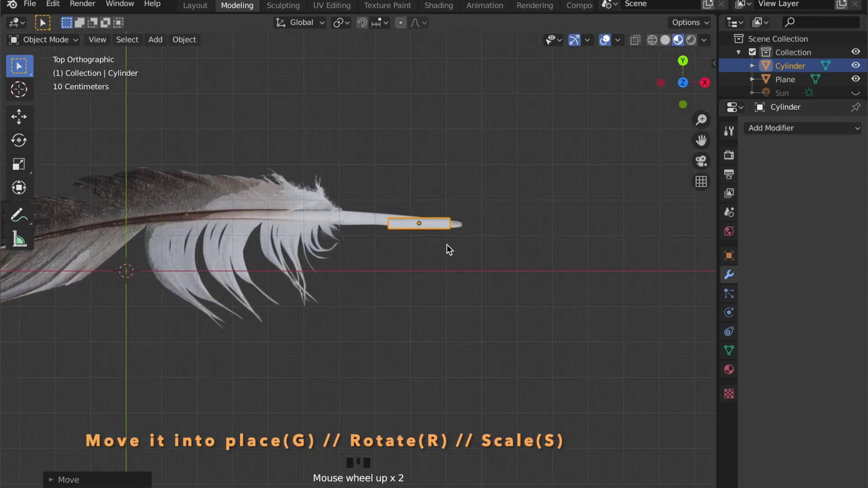
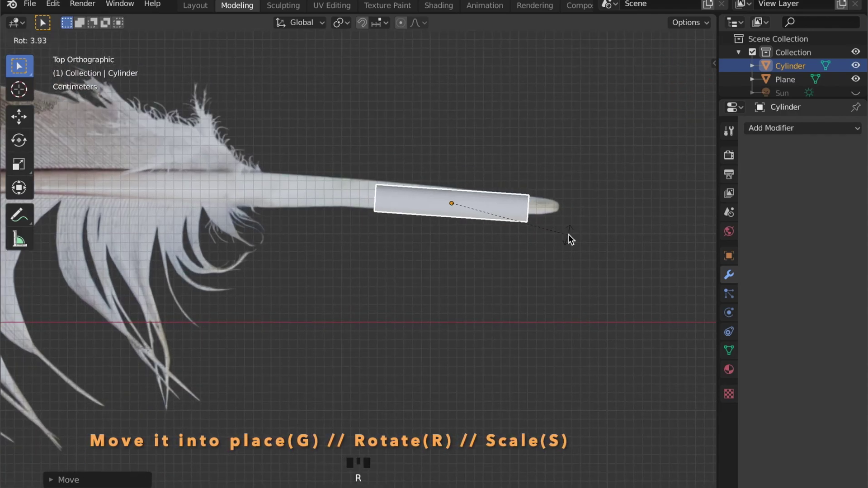
# Tilt, flatten and stretch the cylinder along its axis and nudge it into final position on the quill.
pyautogui.press('g')
pyautogui.press('s')
pyautogui.press('g')
pyautogui.press('s')
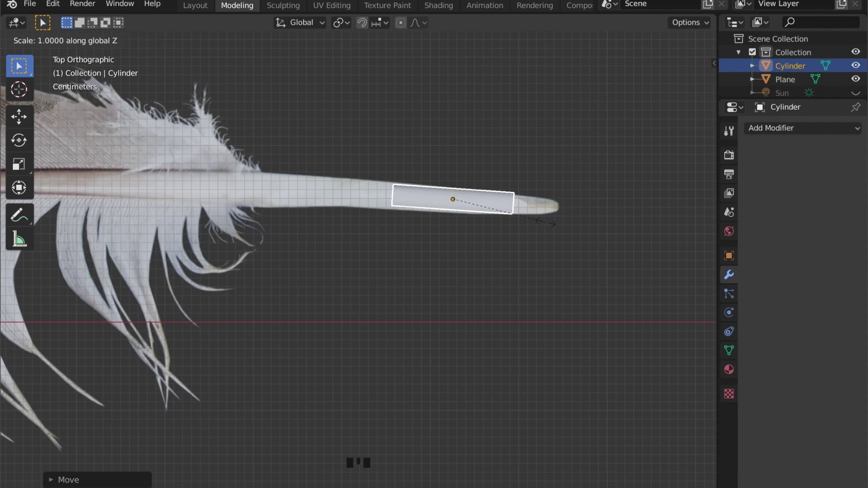
pyautogui.press('s')
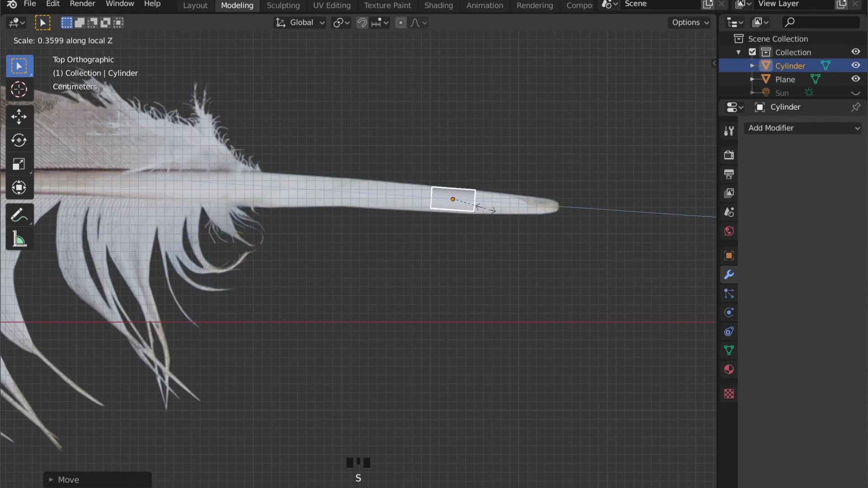
pyautogui.press('g')
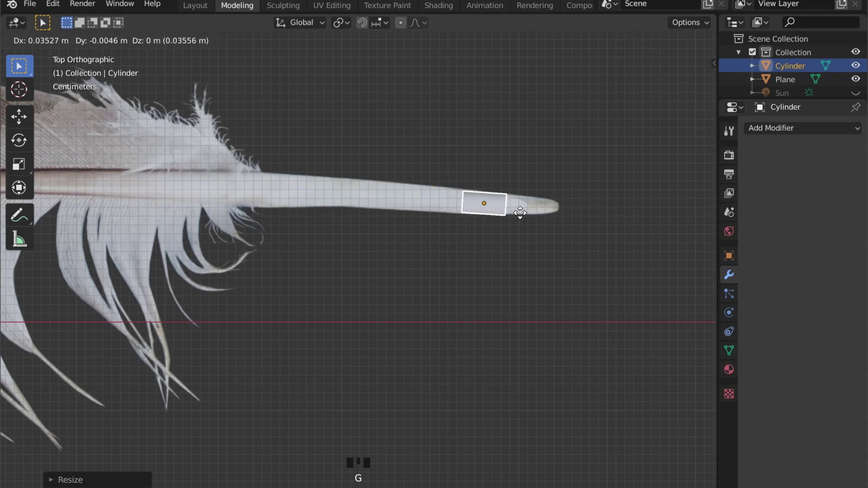
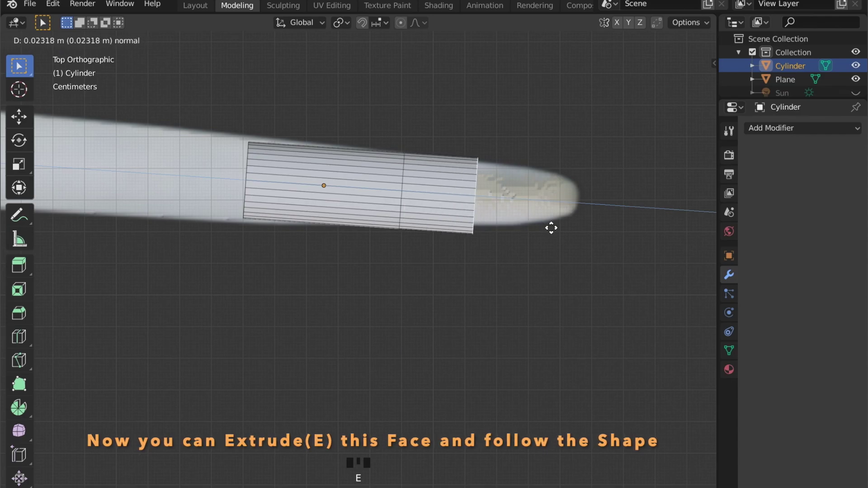
# Extrude and taper successive rings from the cylinder end with proportional radius 25 along the shaft.
pyautogui.press('s')
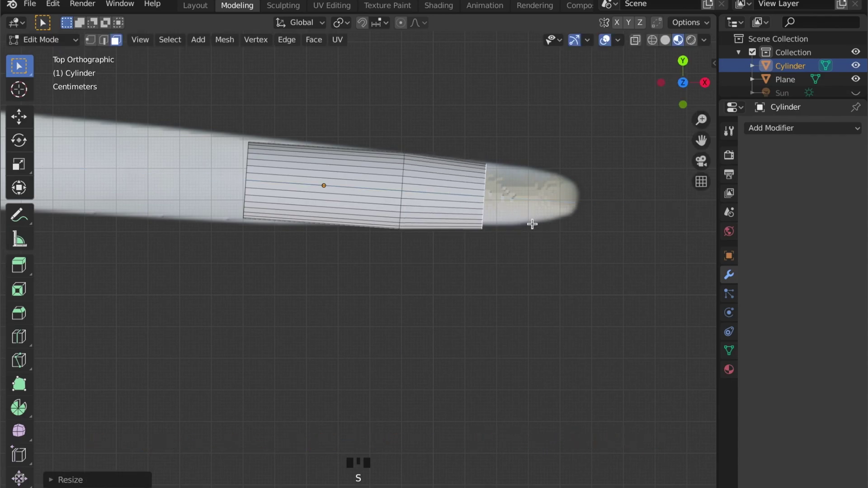
pyautogui.press('e')
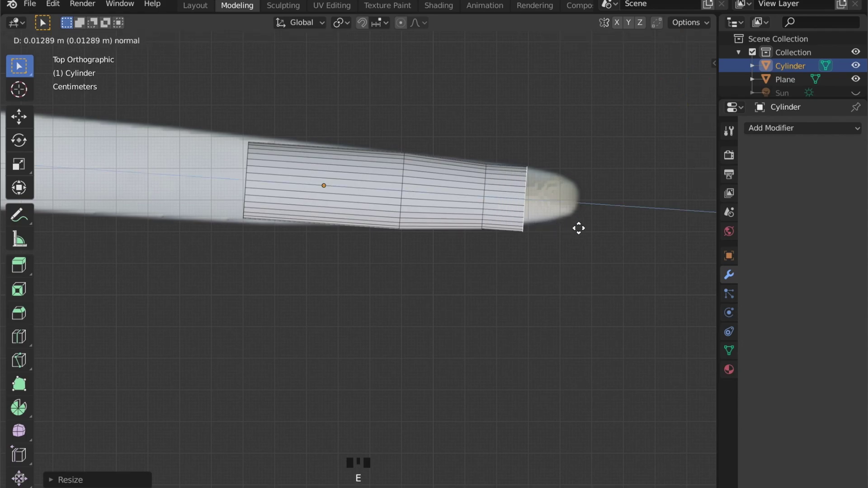
pyautogui.press('s')
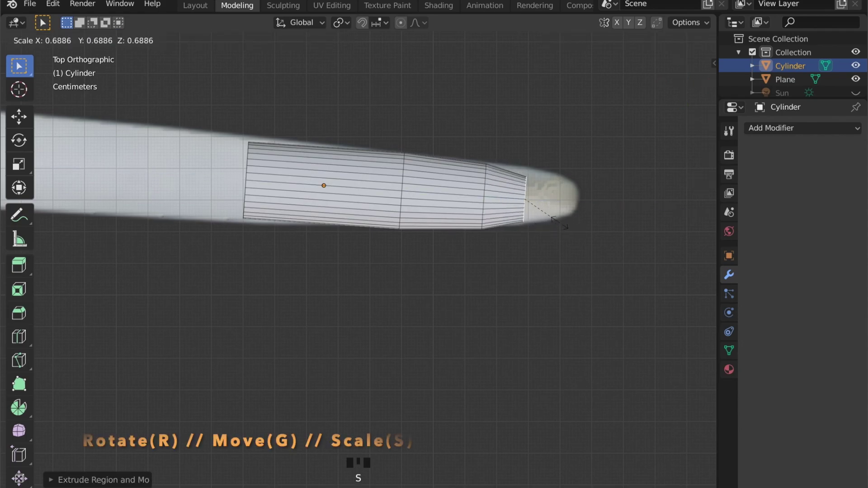
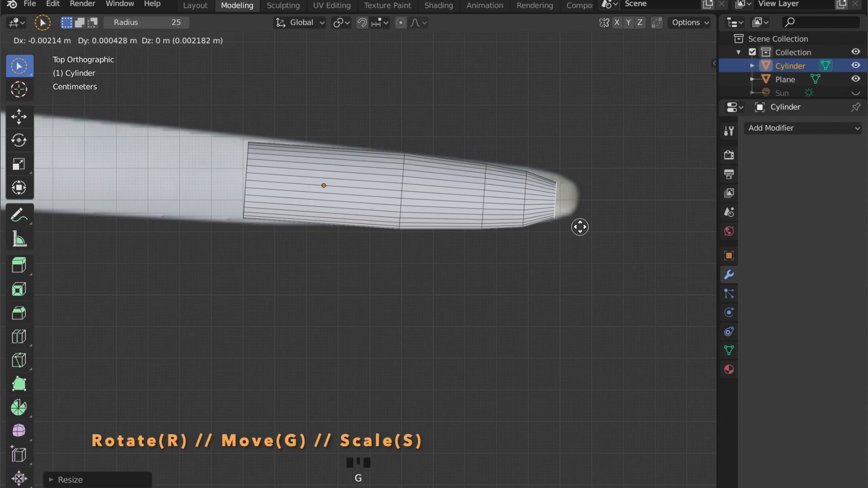
pyautogui.press('s')
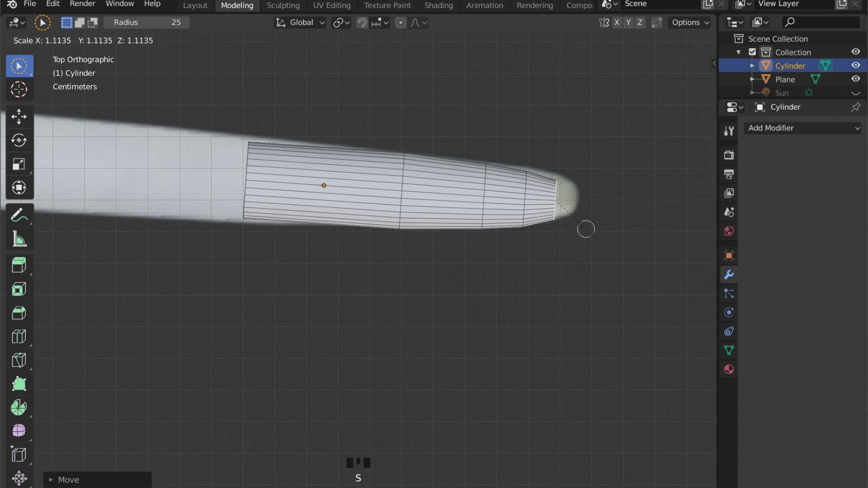
pyautogui.press('e')
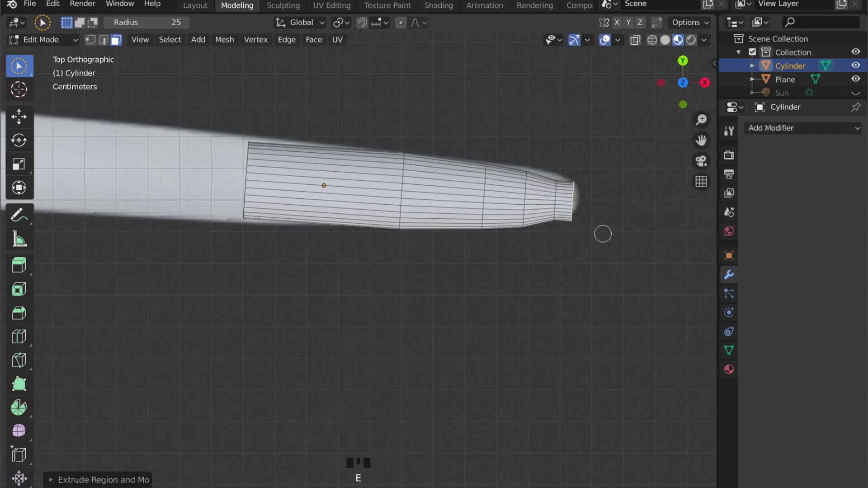
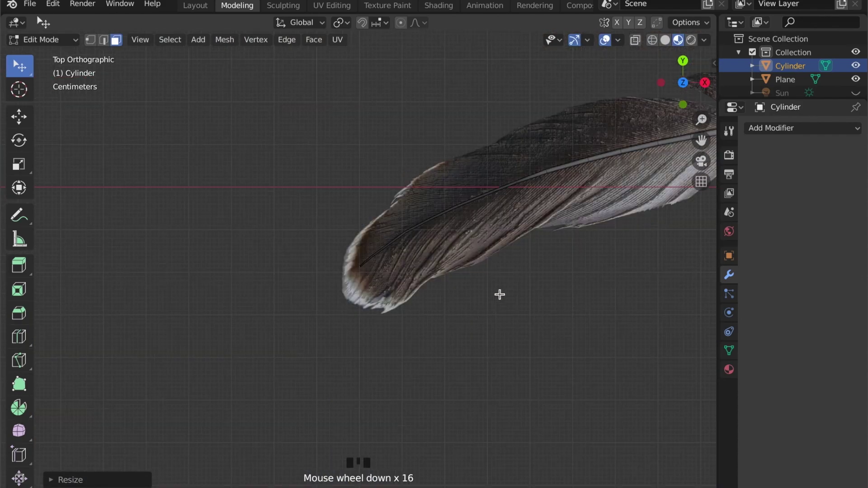
# In Object Mode select the cylinder and feather plane together and apply their rotation and scale.
pyautogui.press('Tab')
pyautogui.moveTo(487, 273); pyautogui.dragTo(520, 160)
pyautogui.moveTo(520, 159); pyautogui.dragTo(510, 221)
pyautogui.middleClick(511, 222)
pyautogui.click(543, 189)
pyautogui.scroll(-3)
pyautogui.moveTo(472, 191); pyautogui.dragTo(395, 271)
pyautogui.moveTo(395, 271); pyautogui.dragTo(388, 284)
pyautogui.click(396, 284)
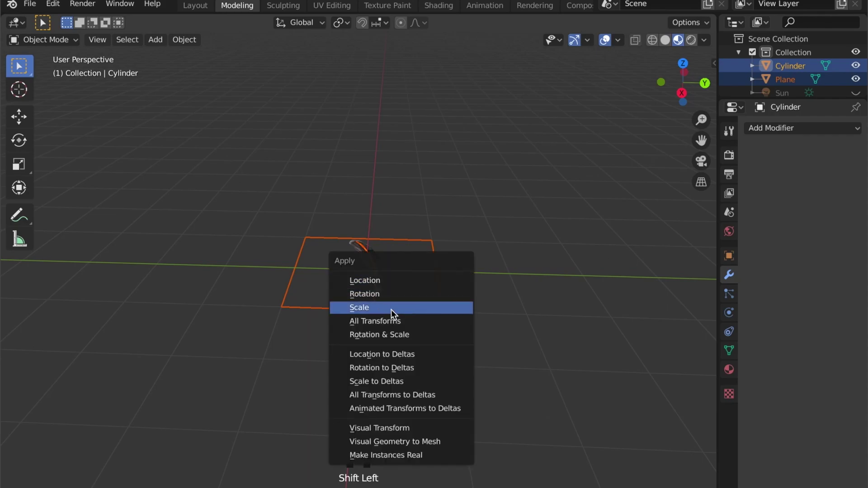
pyautogui.press('ctrl+a')
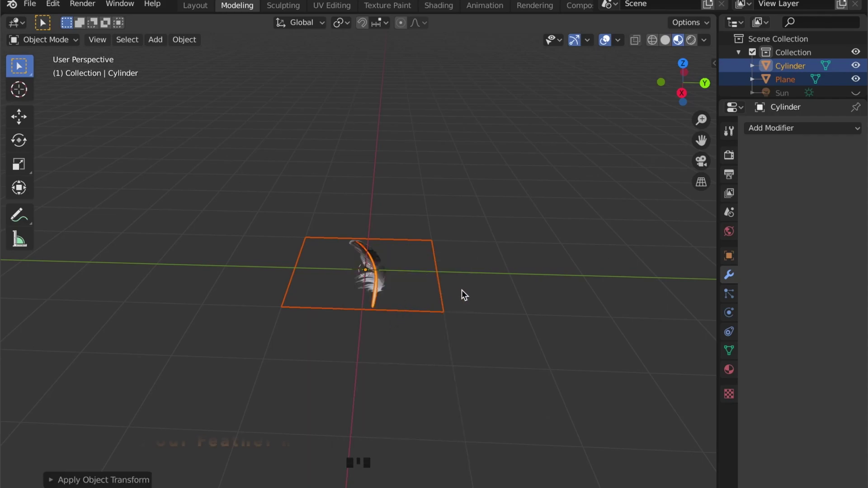
# Rotate the quill upright 90°, lift it above the floor, then turn and tilt it to a slant.
pyautogui.press('r')
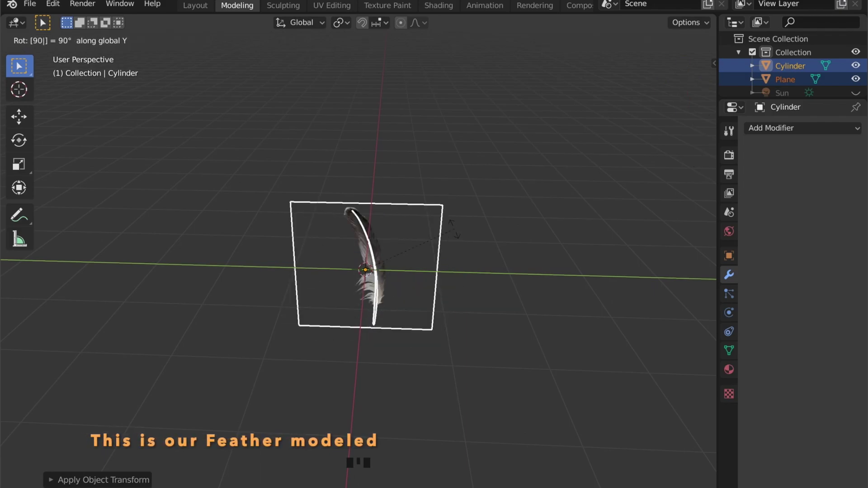
pyautogui.press('g')
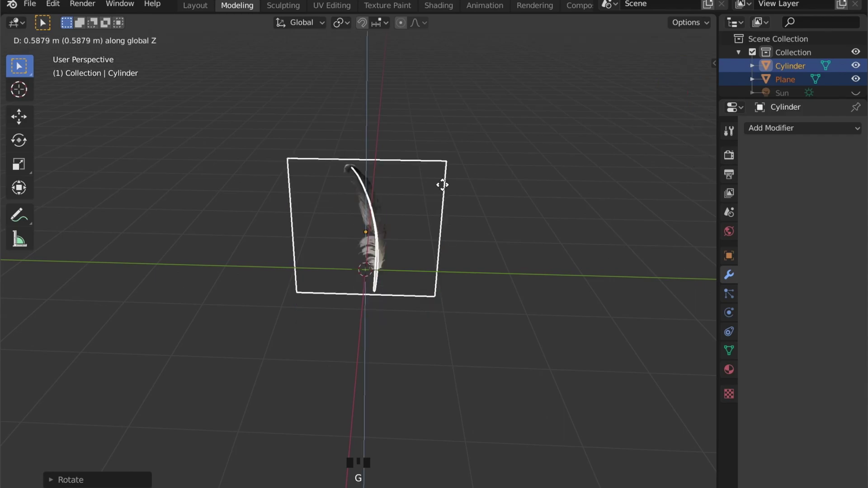
pyautogui.press('r')
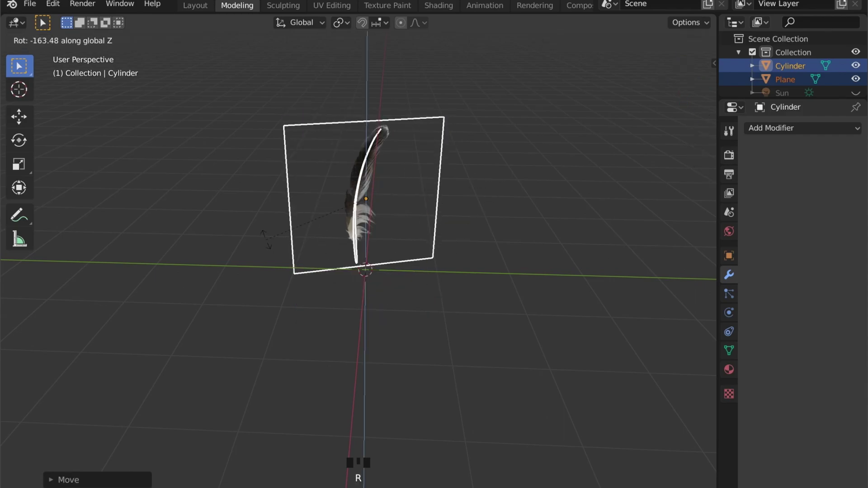
pyautogui.press('r')
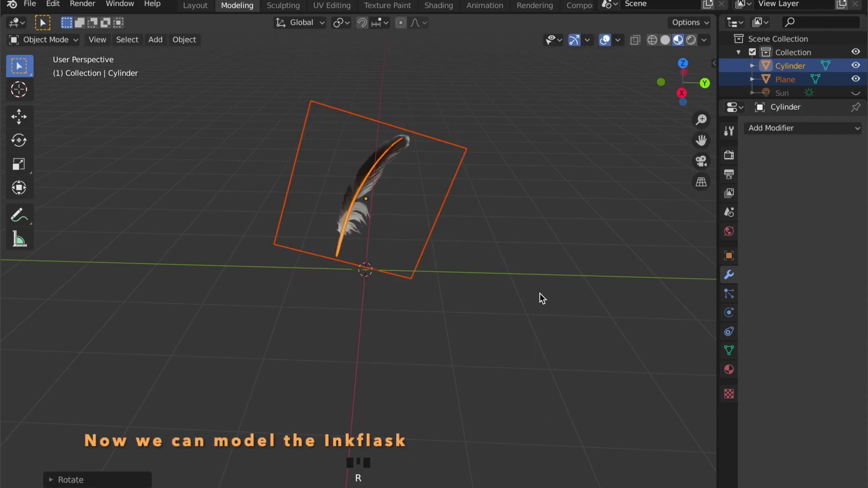
pyautogui.moveTo(397, 281); pyautogui.dragTo(479, 243)
# Hide the finished quill objects and add a new cube to the scene.
pyautogui.press('h')
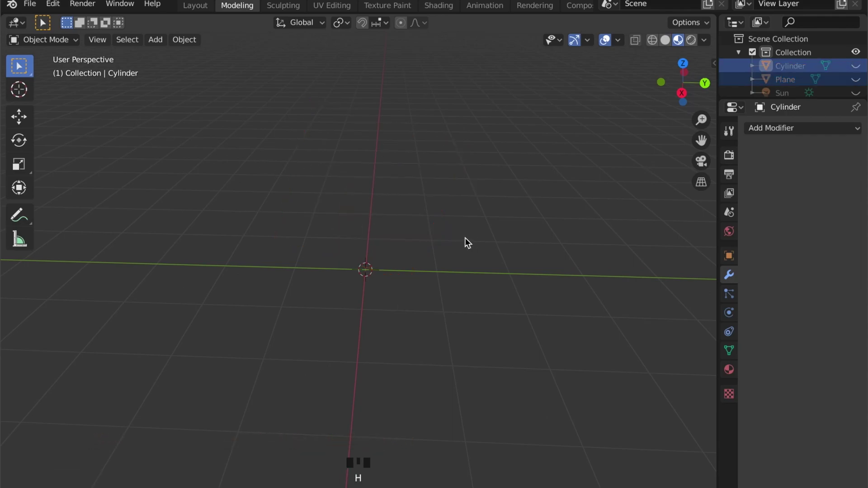
pyautogui.press('shift+a')
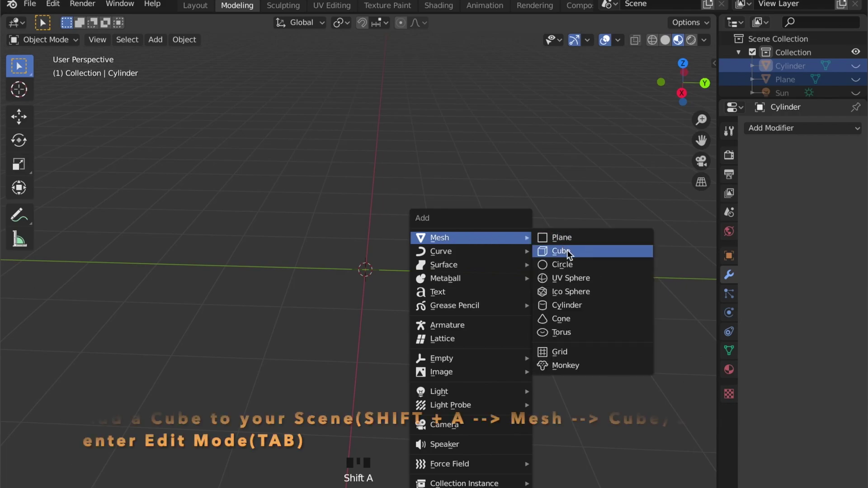
pyautogui.press('g')
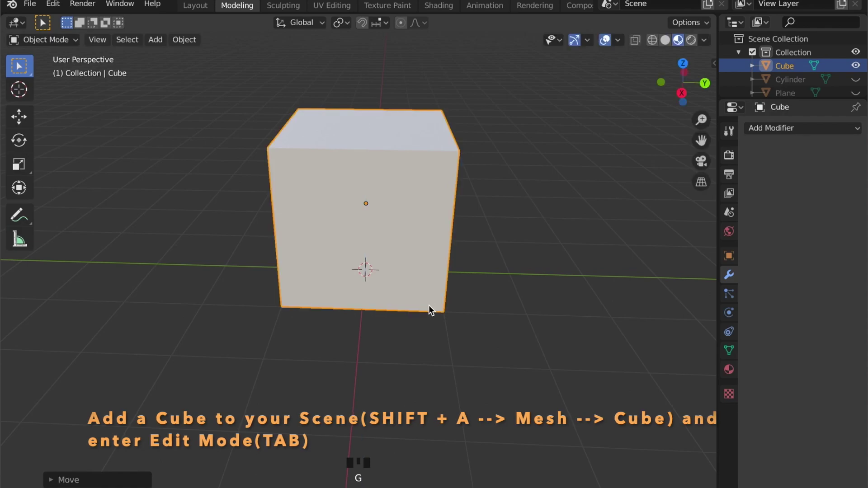
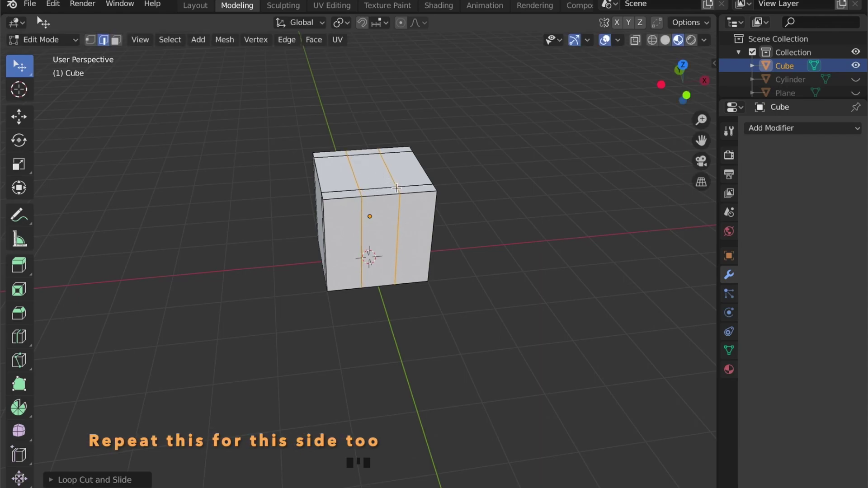
# Scale the flask's top faces into a wider lip and return to Object Mode.
pyautogui.press('s')
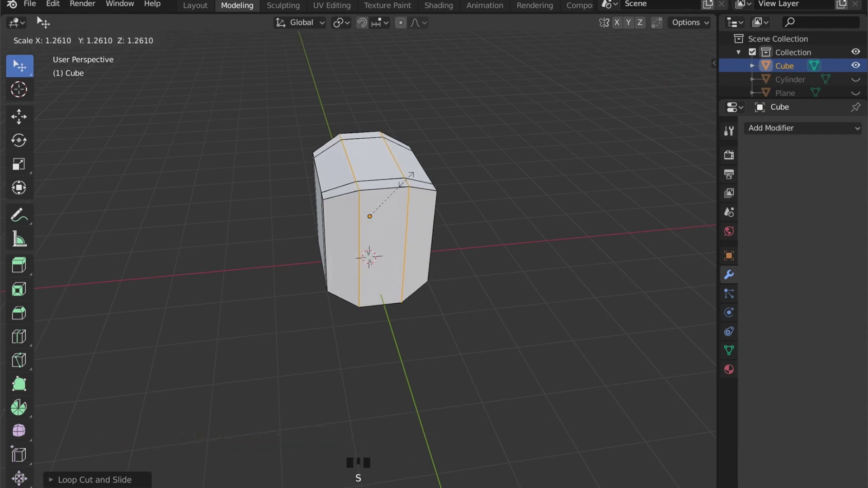
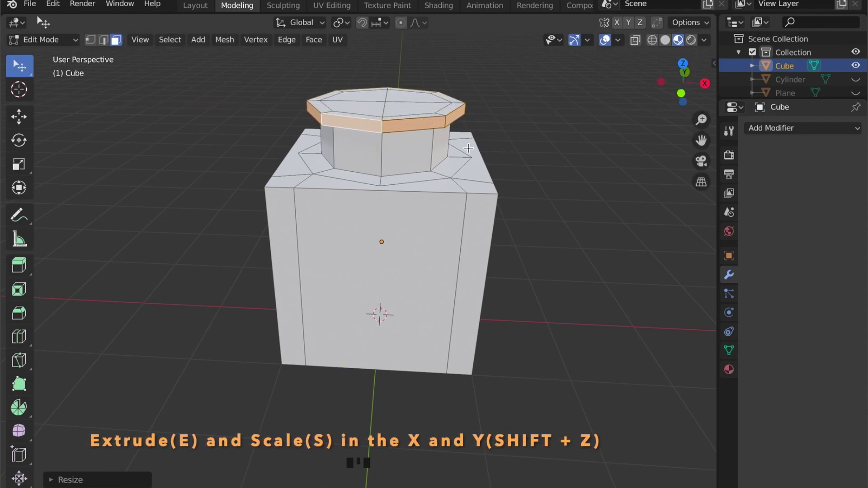
pyautogui.press('Tab')
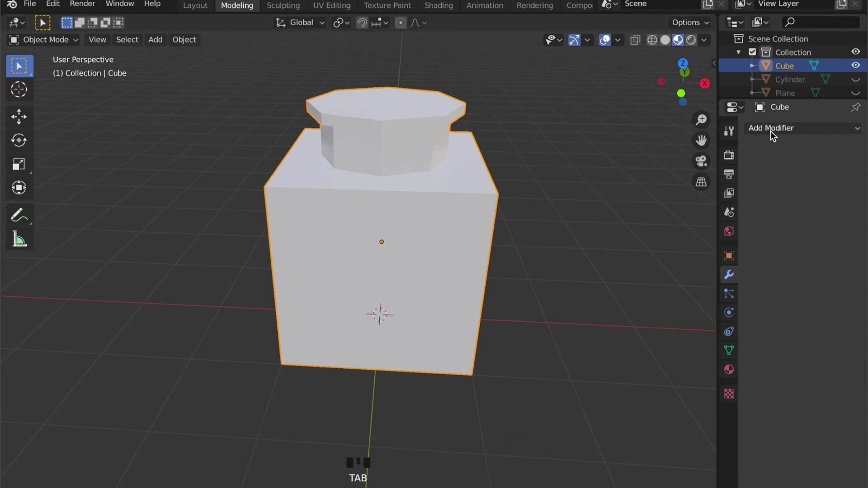
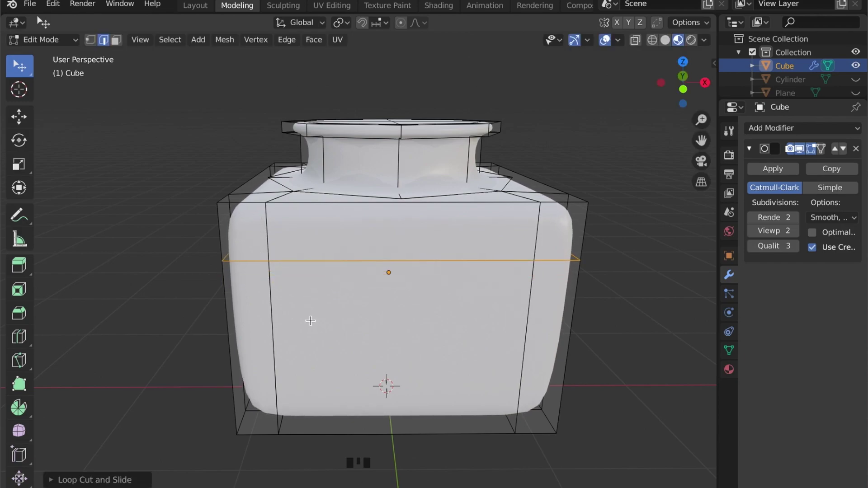
# Add and slide an edge loop around the body, then raise the lip's top faces.
pyautogui.press('r')
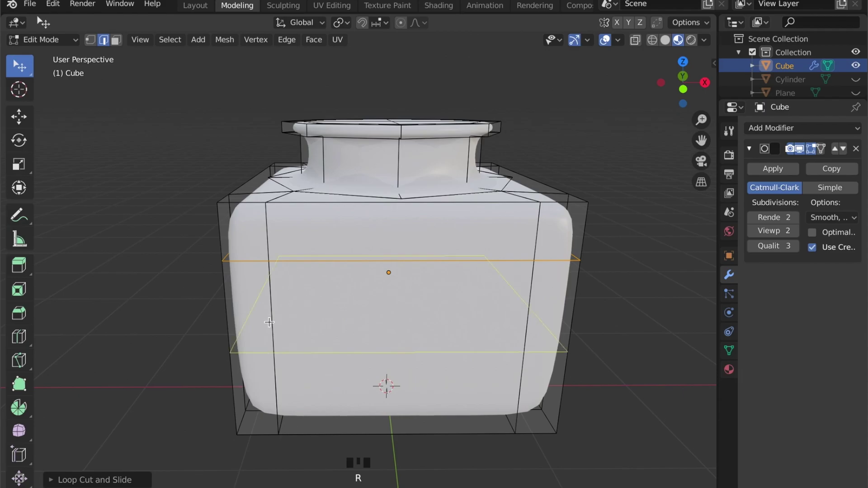
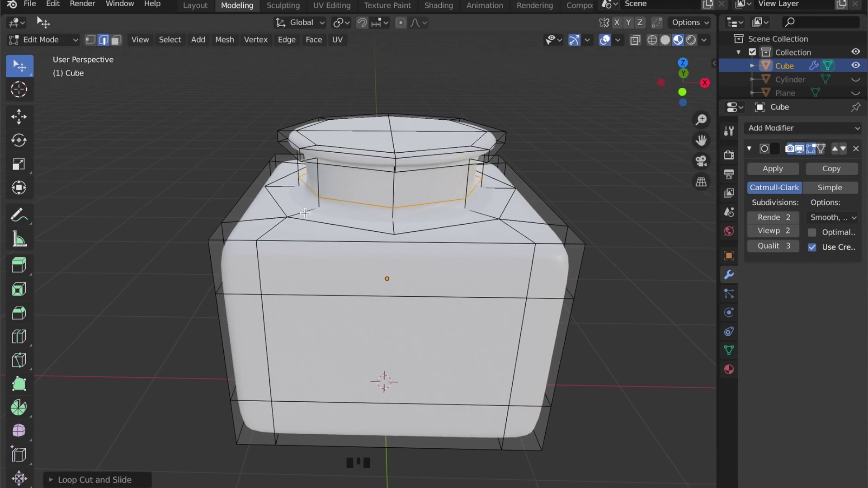
pyautogui.press('r')
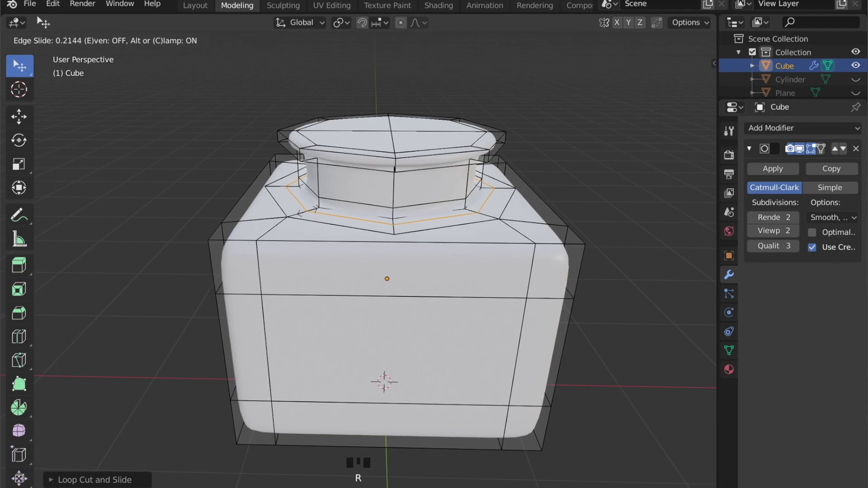
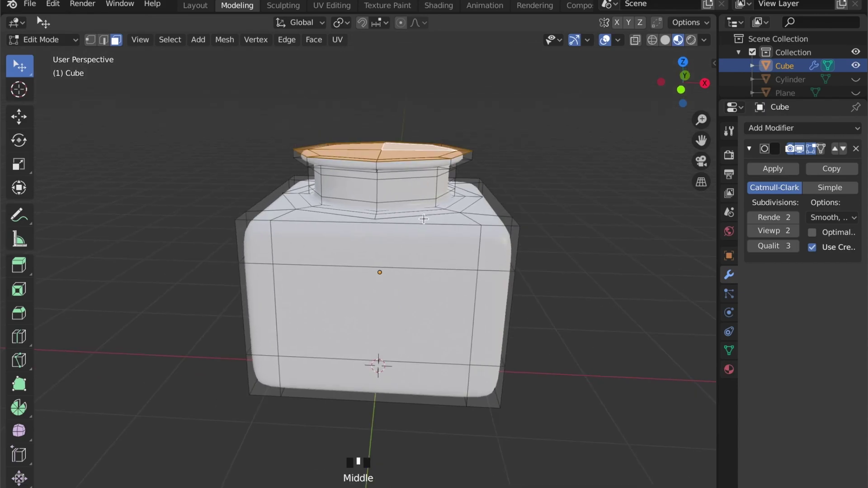
pyautogui.press('g')
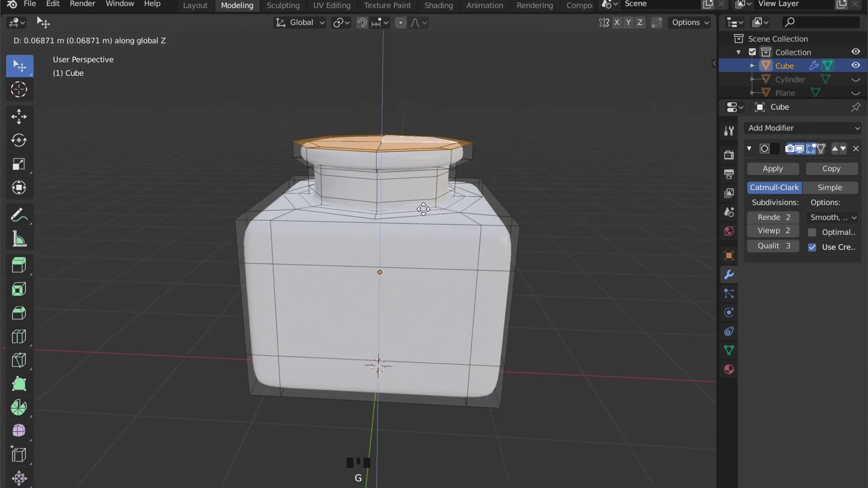
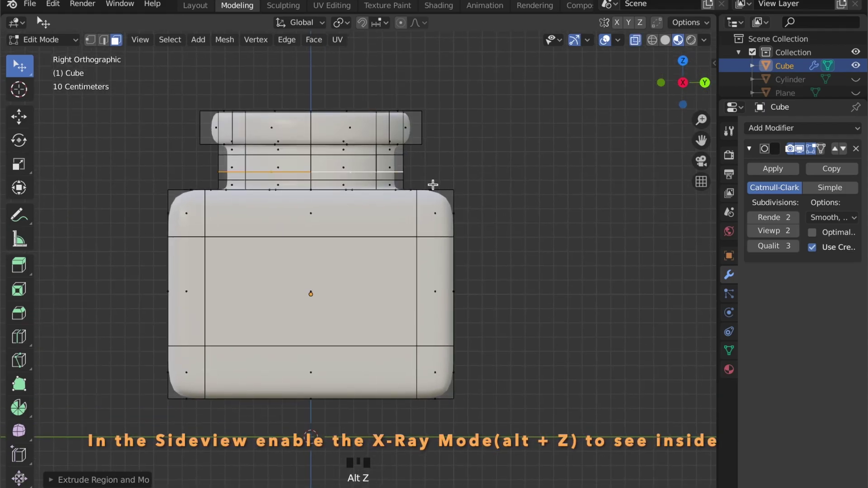
# With X-ray on, extrude the top face down through the neck into the body.
pyautogui.scroll(3)
pyautogui.scroll(3)
pyautogui.press('g')
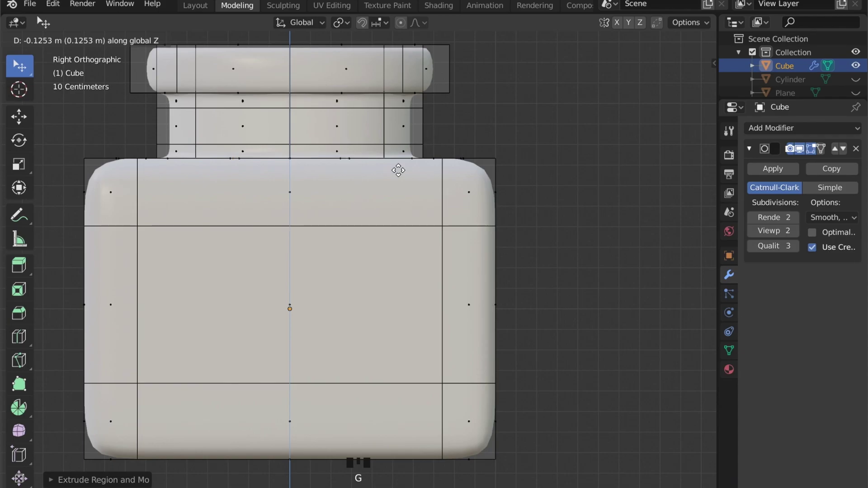
pyautogui.click(671, 46)
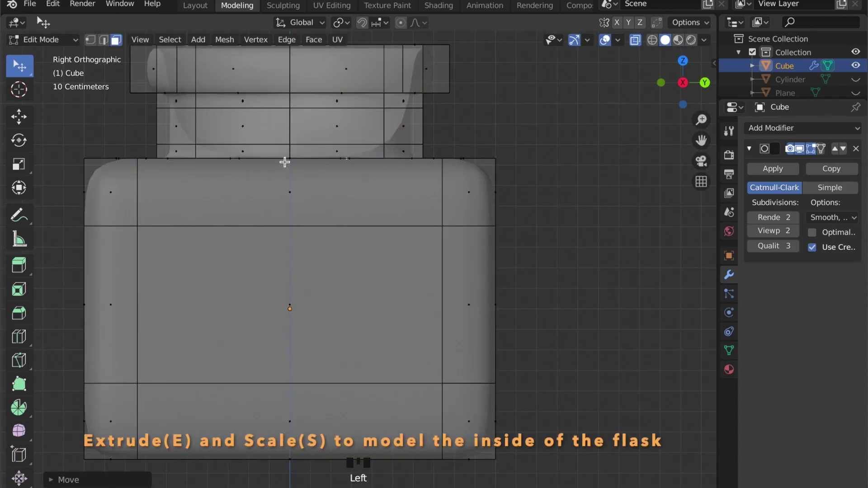
pyautogui.press('e')
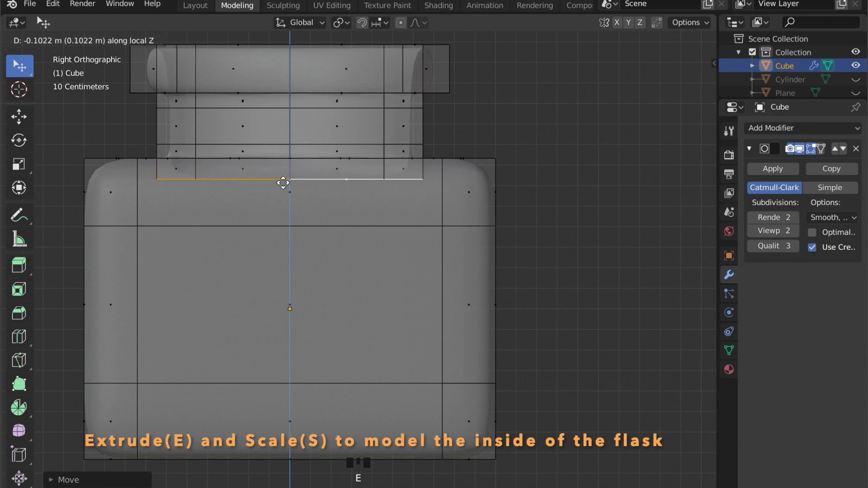
pyautogui.press('s')
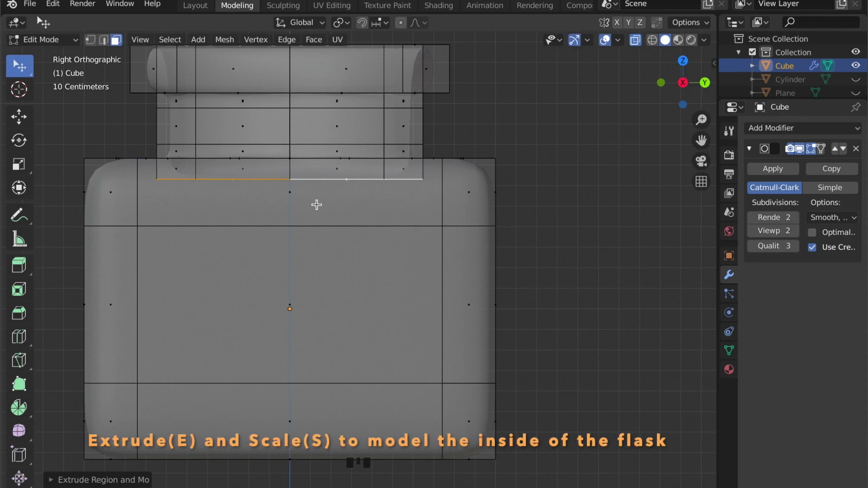
pyautogui.press('e')
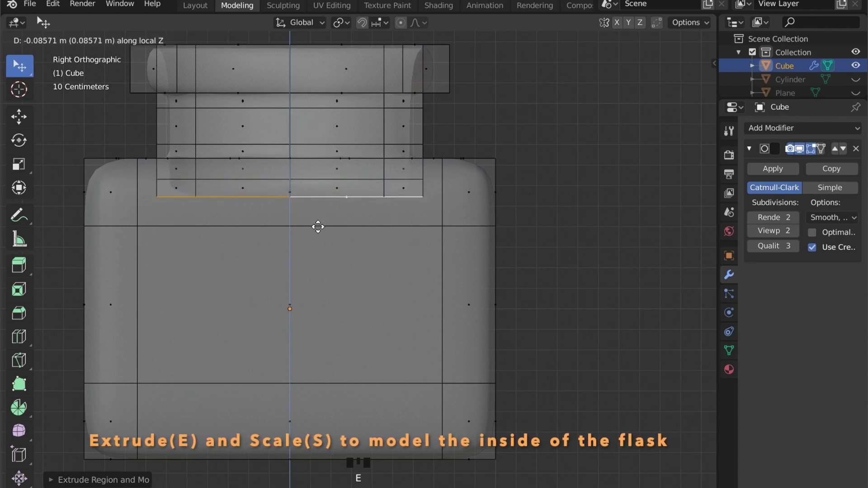
# Widen the inner cavity, extrude it down into the body and position its floor.
pyautogui.press('s')
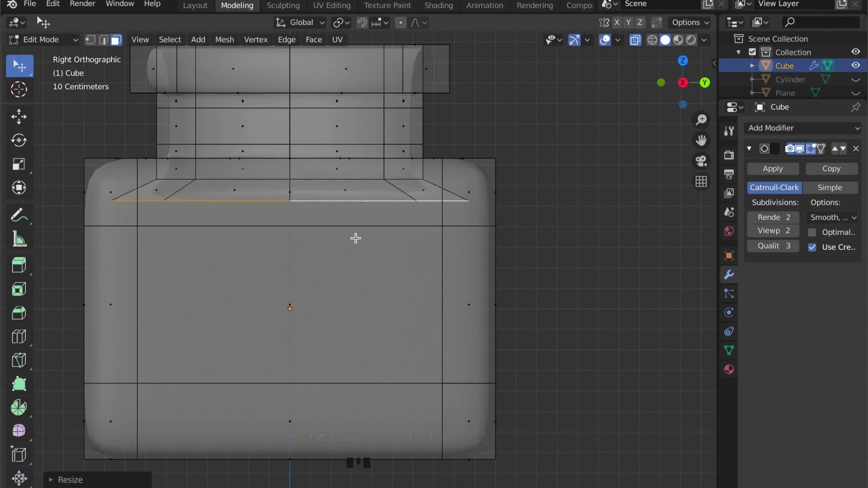
pyautogui.press('e')
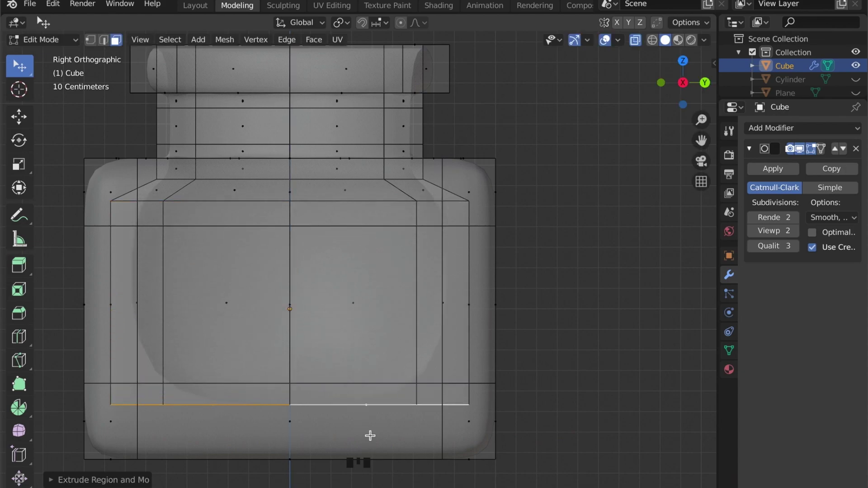
pyautogui.press('e')
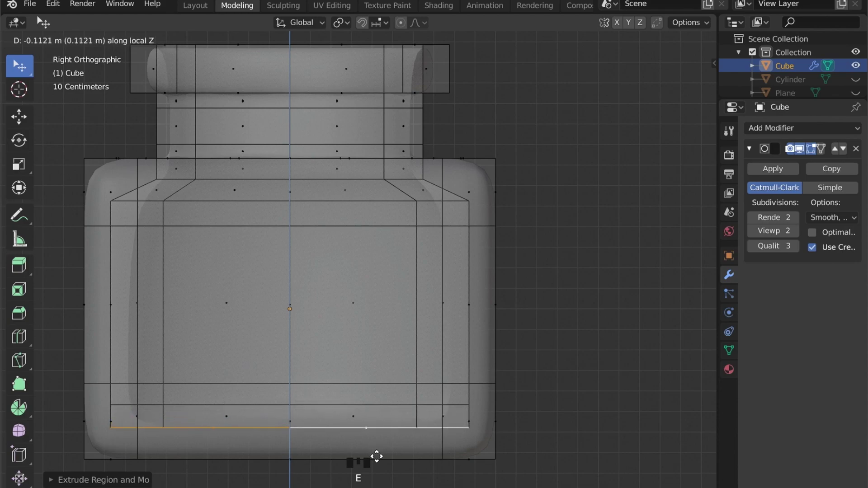
pyautogui.press('s')
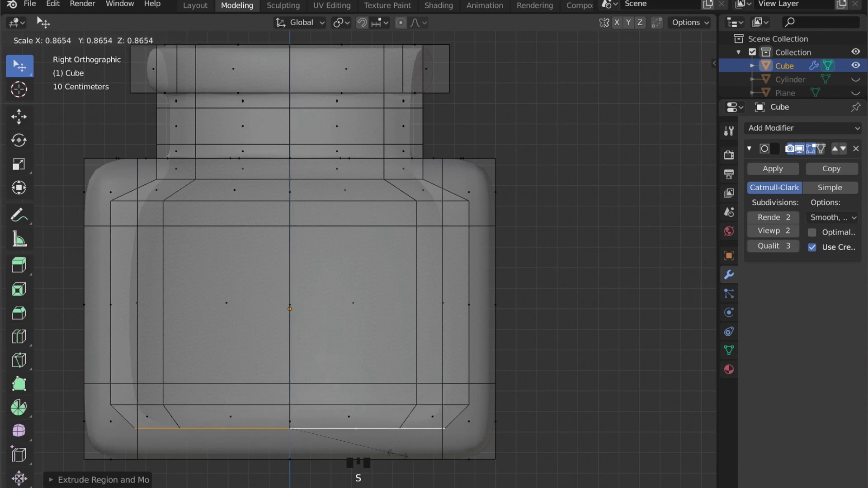
pyautogui.press('g')
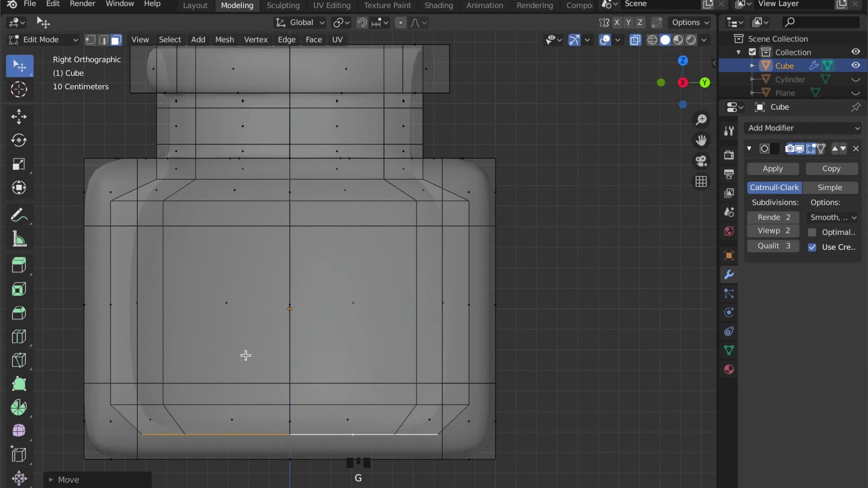
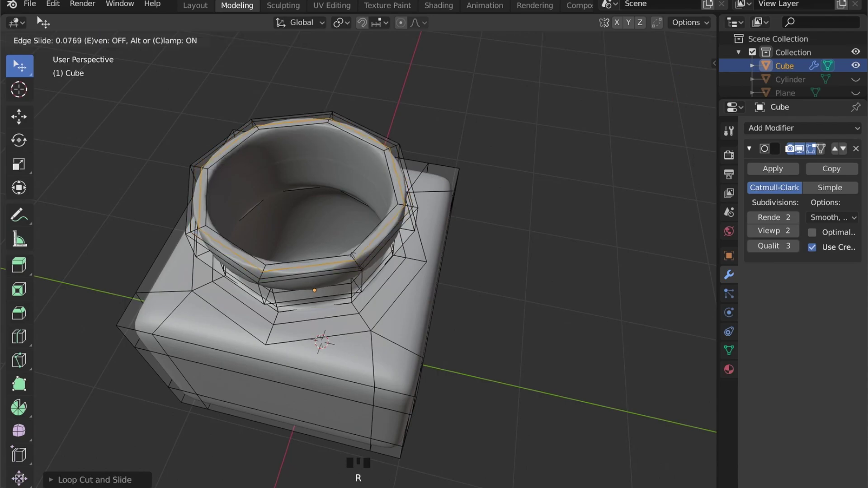
# Slide a new loop cut up against the inside of the rim.
pyautogui.press('r')
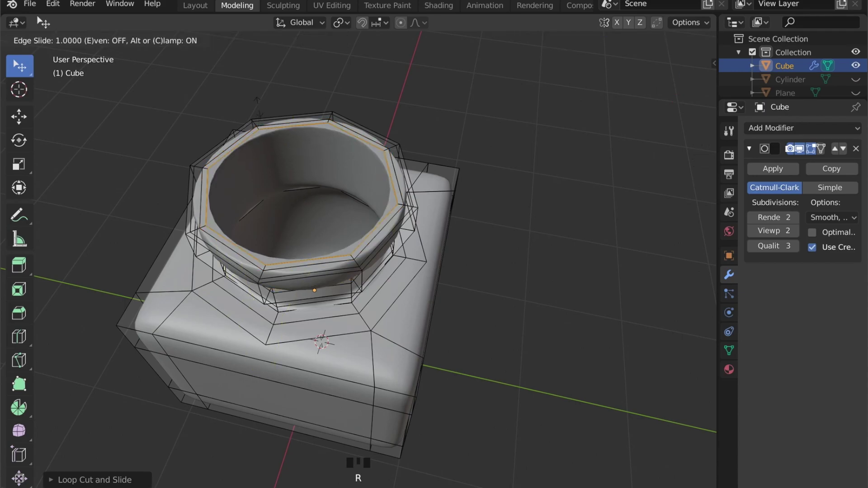
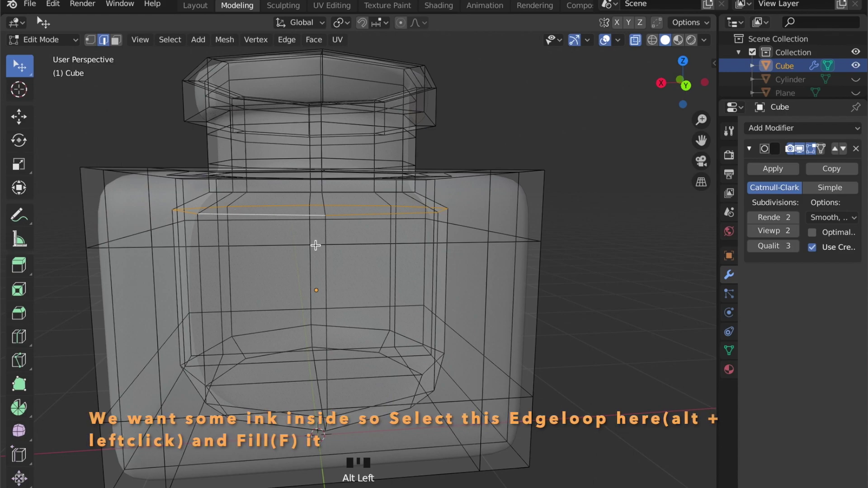
# Fill the inner edge loop with a face and switch to face select for the ink portion.
pyautogui.press('f')
pyautogui.press('3')
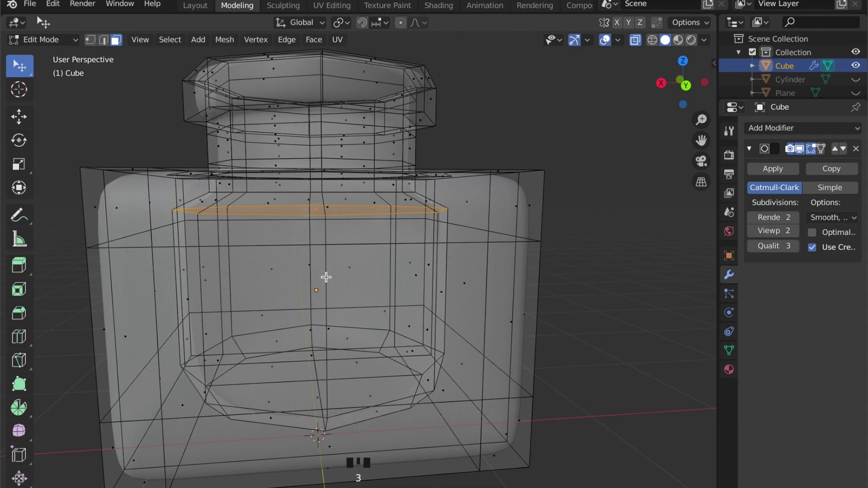
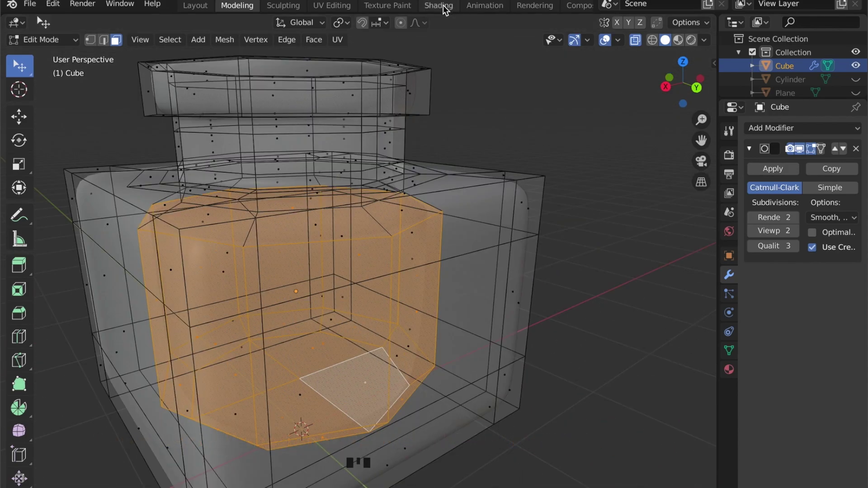
# In the Shading workspace rename the flask's material to Glass.
pyautogui.click(448, 10)
pyautogui.scroll(-3)
pyautogui.moveTo(442, 182); pyautogui.dragTo(442, 145)
pyautogui.scroll(-3)
pyautogui.moveTo(409, 196); pyautogui.dragTo(445, 301)
pyautogui.moveTo(445, 302); pyautogui.dragTo(452, 348)
pyautogui.scroll(-3)
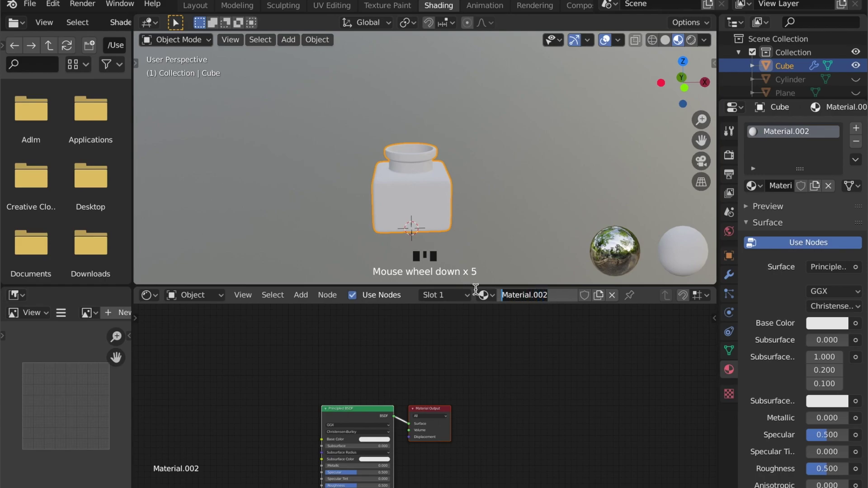
pyautogui.press('s')
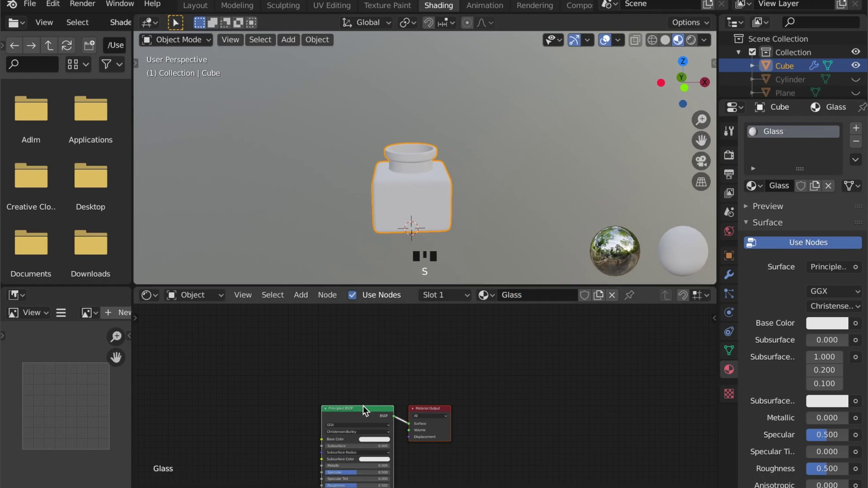
# Lower the Glass roughness to 0.25 and re-enter Edit Mode on the flask.
pyautogui.click(366, 411)
pyautogui.press('g')
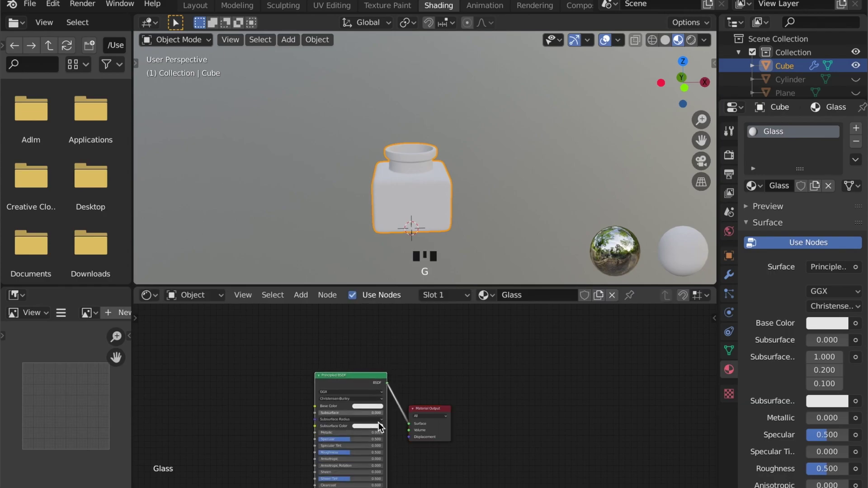
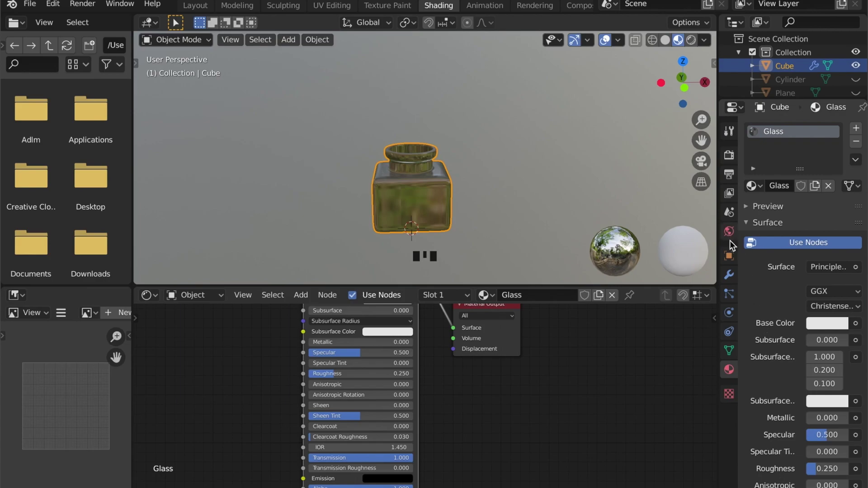
pyautogui.press('Tab')
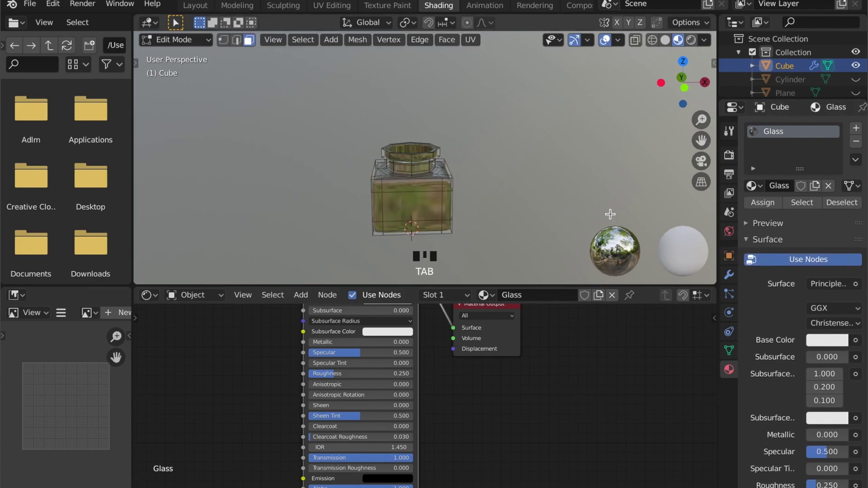